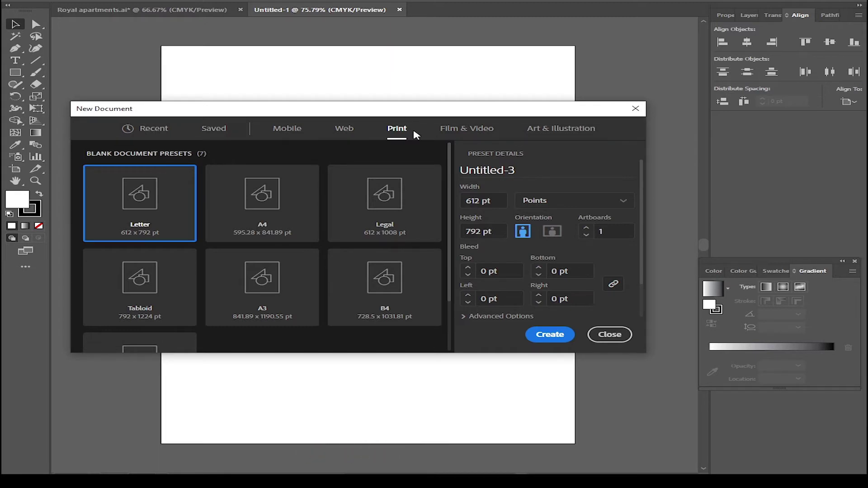
# Step: Create a new blank Letter-size print document (612 × 792 pt, portrait)
pyautogui.click(542, 337)
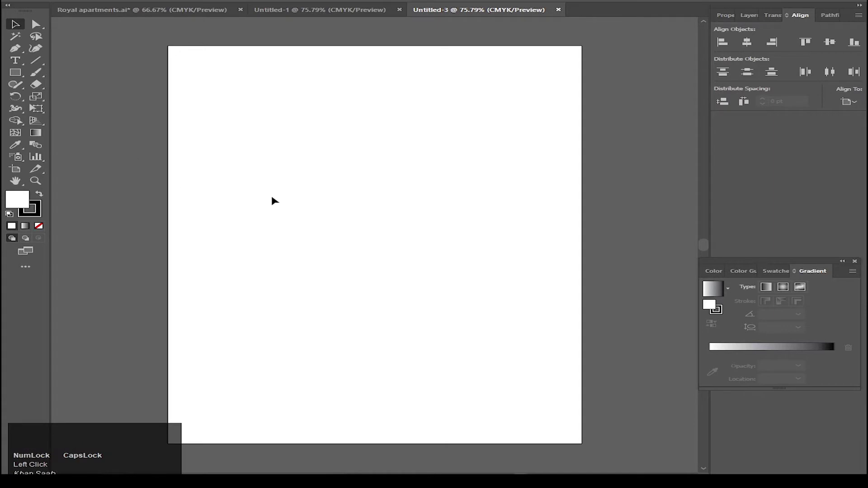
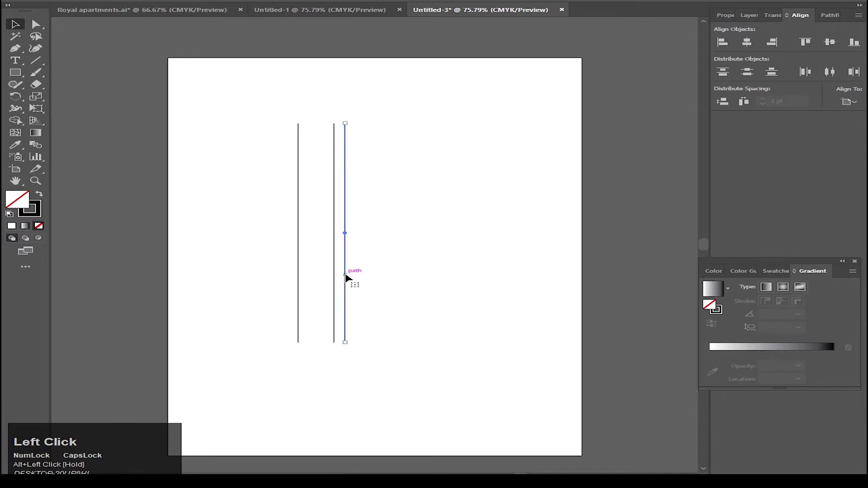
# Step: Duplicate a vertical line into six columns and a horizontal line into about twenty evenly spaced rows
pyautogui.press('ctrl+d')
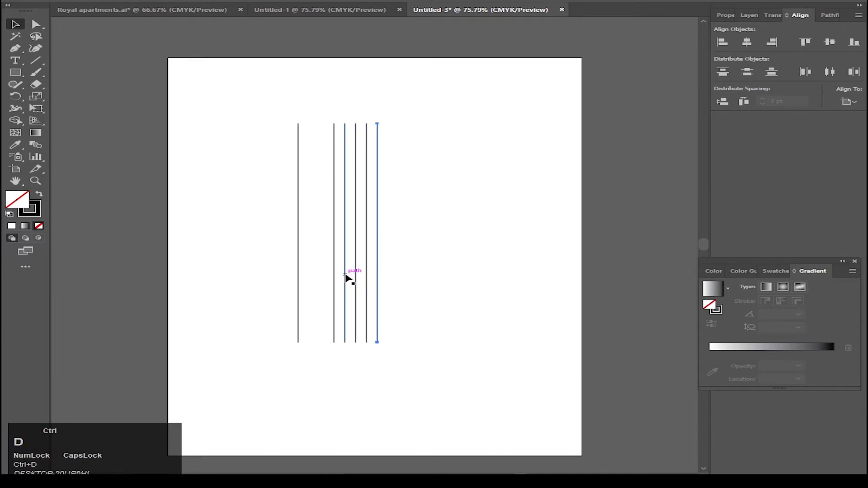
pyautogui.press('v')
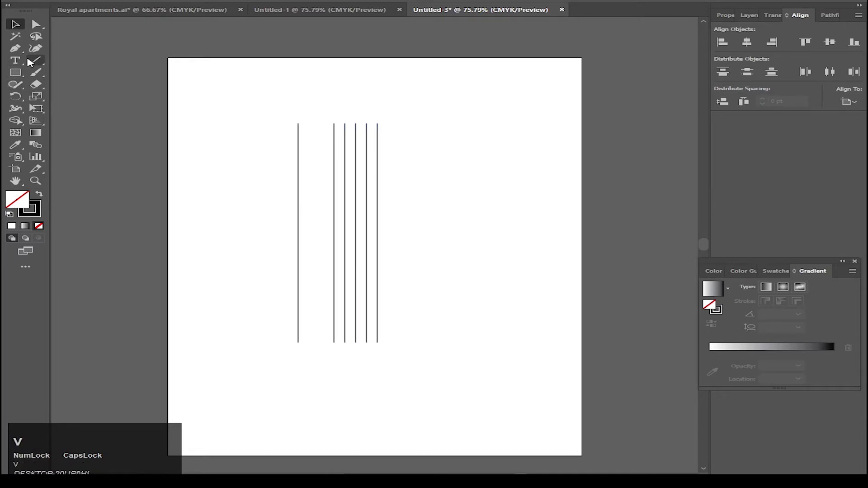
pyautogui.click(38, 66)
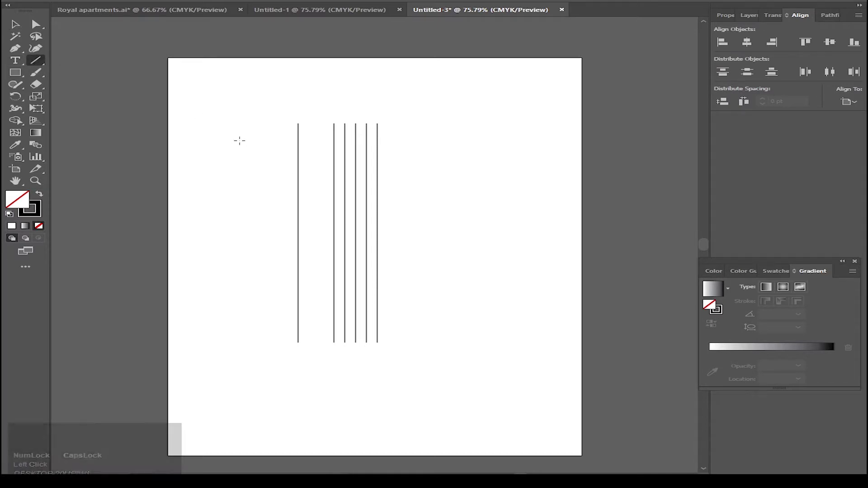
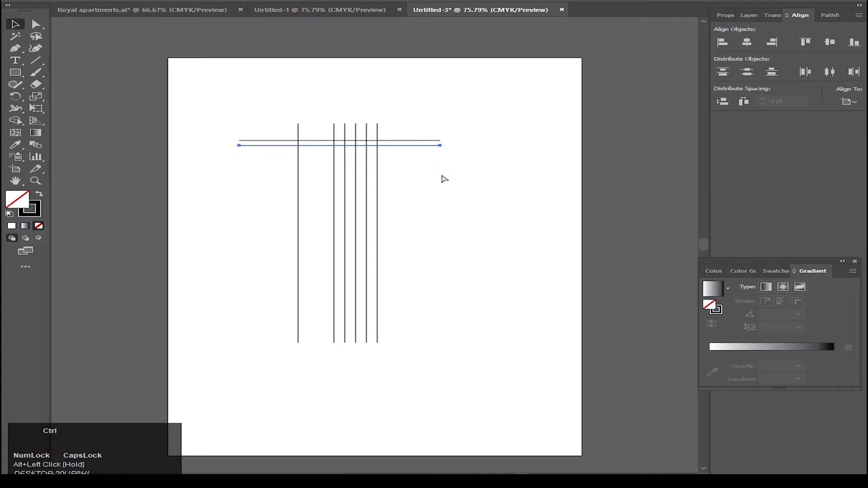
pyautogui.press('ctrl+d')
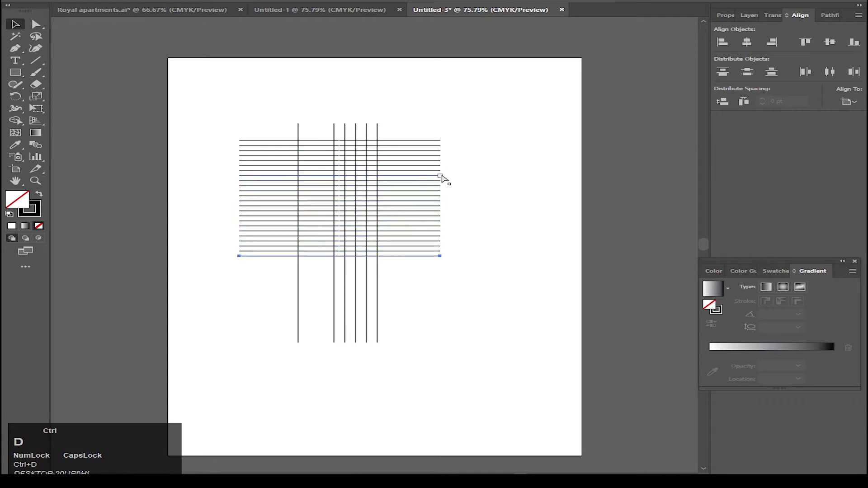
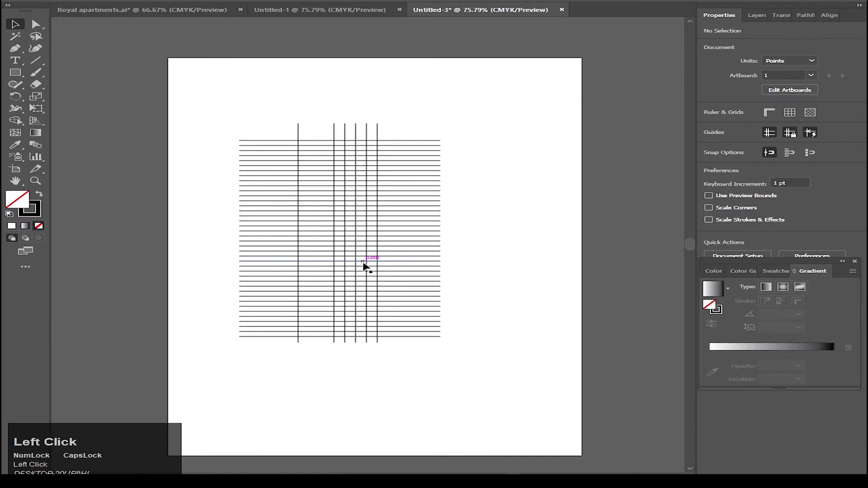
# Step: Draw several slanted diagonal lines across the grid and group them
pyautogui.scroll(3)
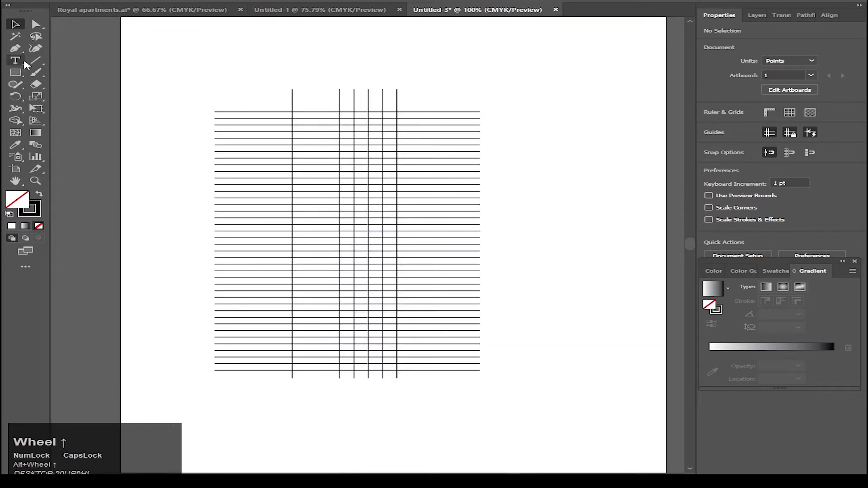
pyautogui.click(31, 66)
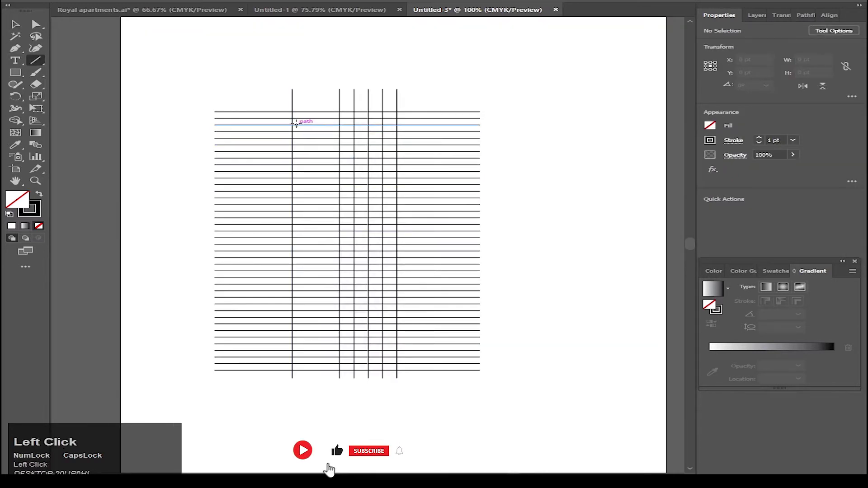
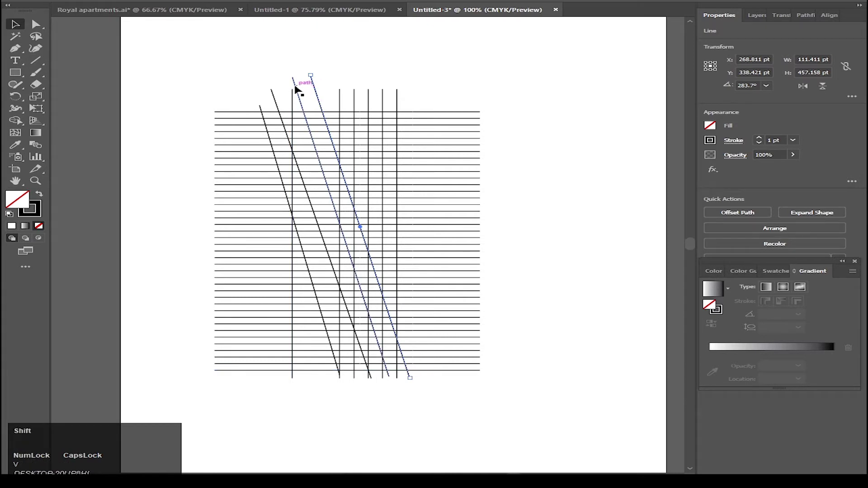
pyautogui.click(298, 87)
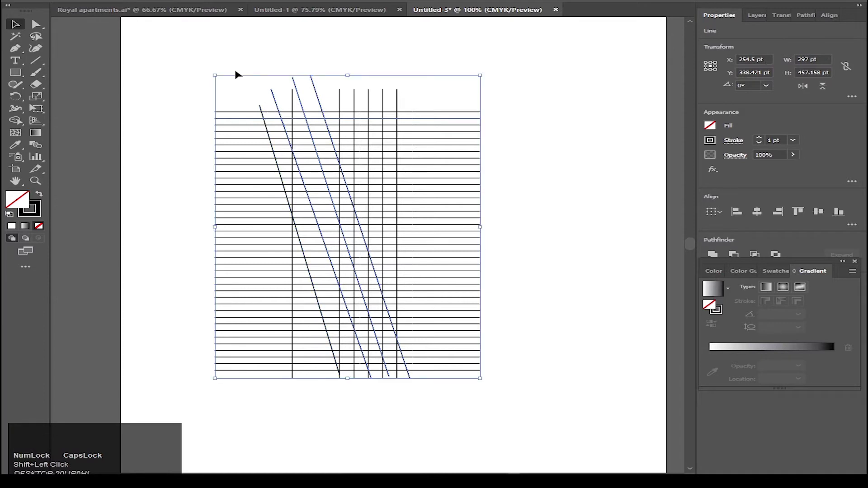
pyautogui.scroll(3)
pyautogui.click(250, 129)
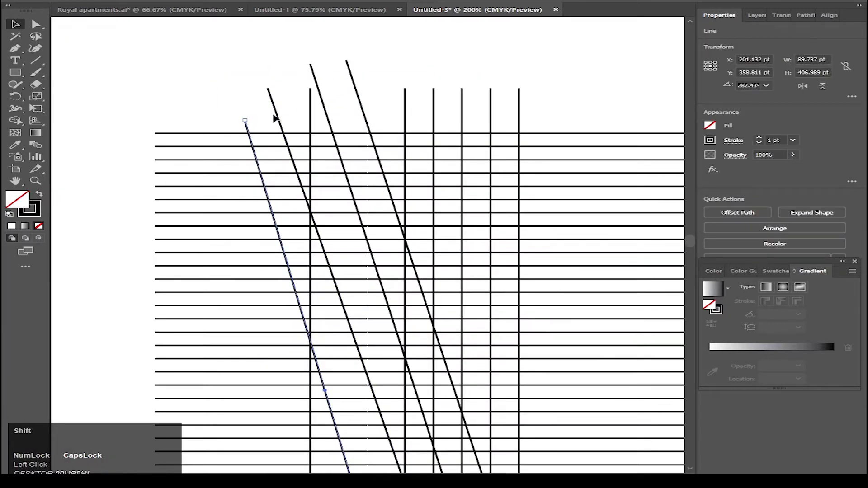
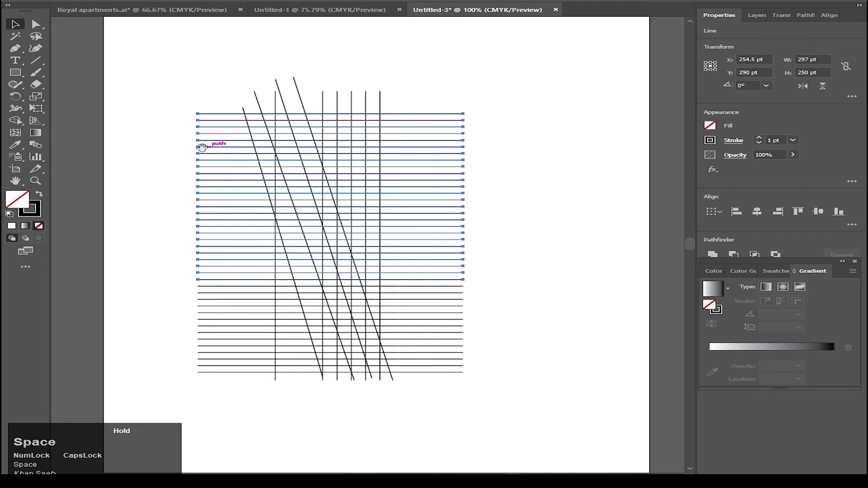
pyautogui.click(175, 245)
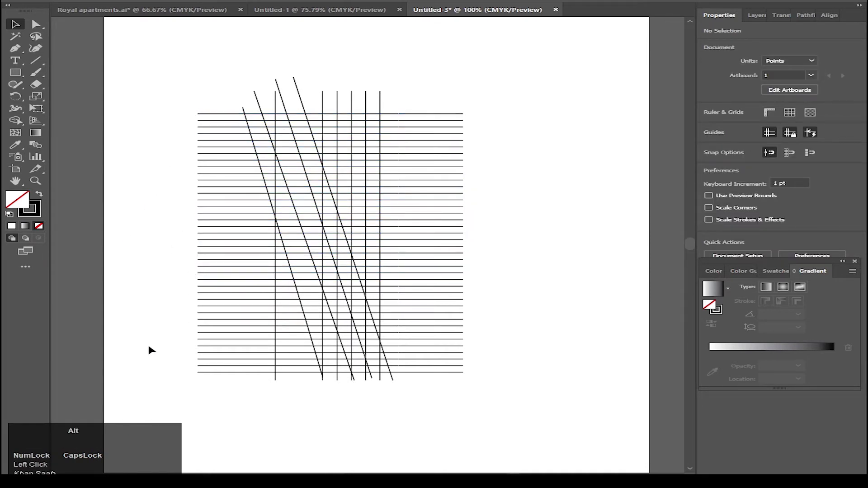
pyautogui.scroll(3)
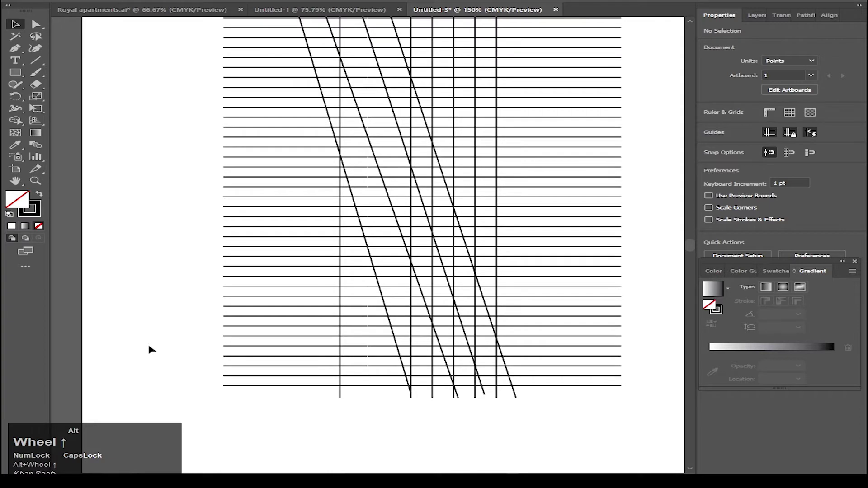
pyautogui.scroll(-3)
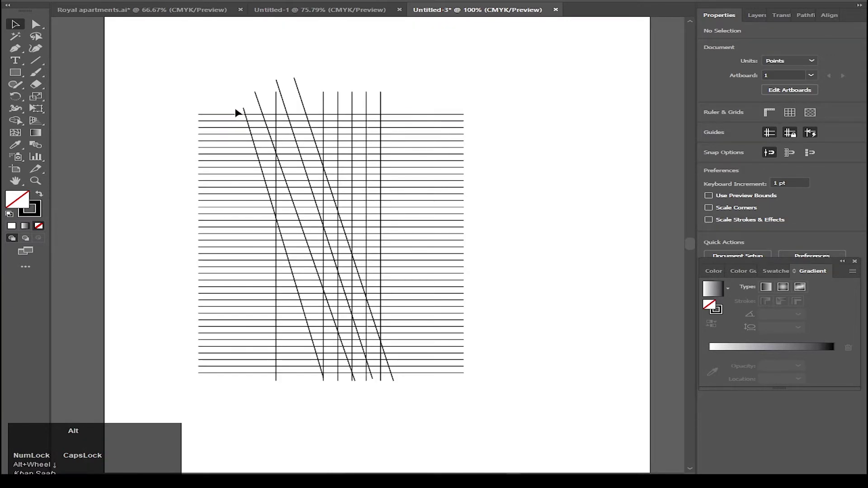
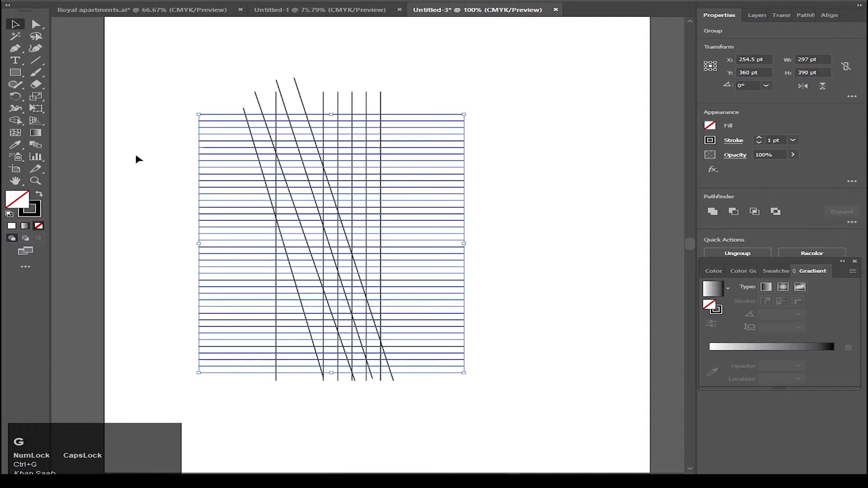
pyautogui.press('ctrl+g')
pyautogui.click(151, 161)
# Step: Reflect the slanted-line group as a mirrored copy and move it into position over the grid
pyautogui.scroll(3)
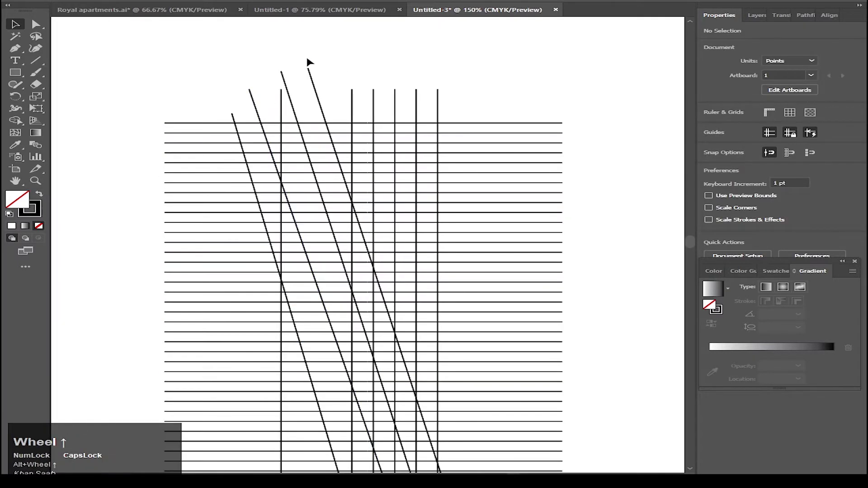
pyautogui.click(314, 81)
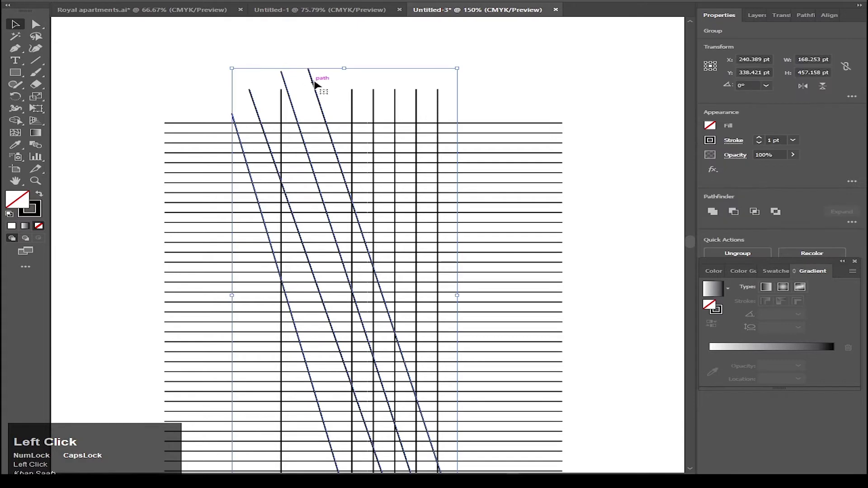
pyautogui.scroll(-3)
pyautogui.rightClick(313, 86)
pyautogui.click(365, 187)
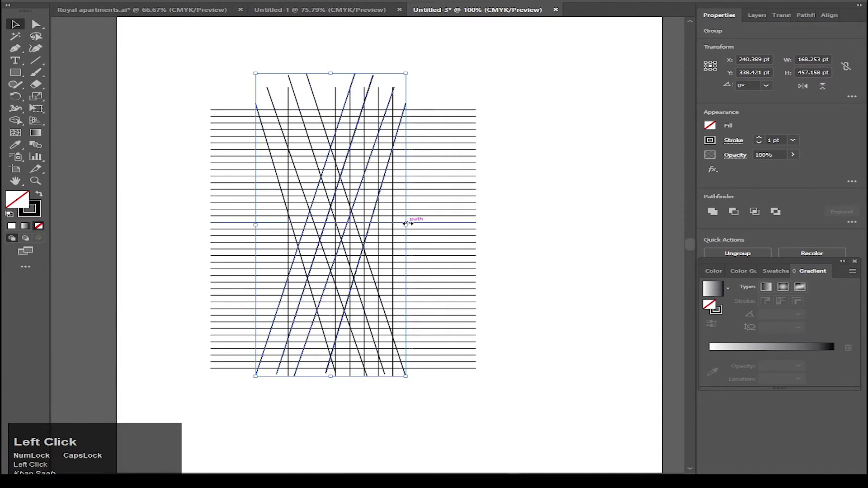
pyautogui.scroll(3)
pyautogui.scroll(-3)
pyautogui.moveTo(383, 182); pyautogui.dragTo(541, 212)
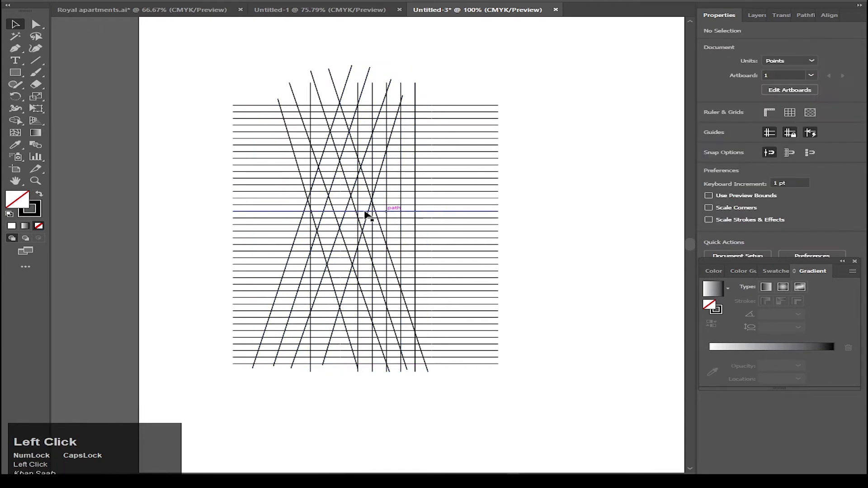
pyautogui.scroll(3)
pyautogui.scroll(-3)
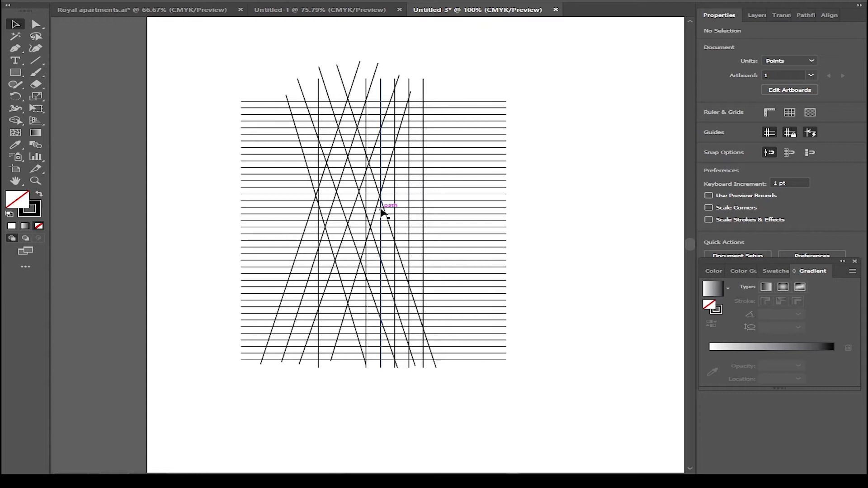
pyautogui.rightClick(25, 74)
pyautogui.click(80, 96)
# Step: Draw a large and a small nested circle near the top of the grid and add the remaining slanted guides
pyautogui.press('l')
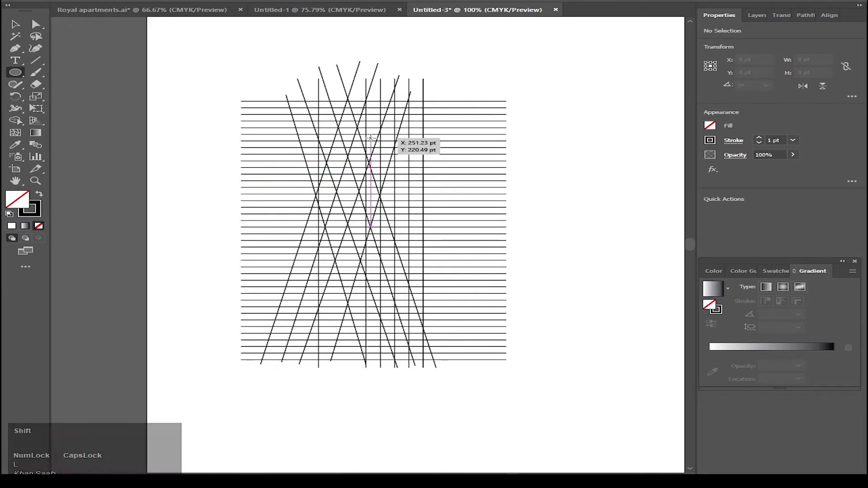
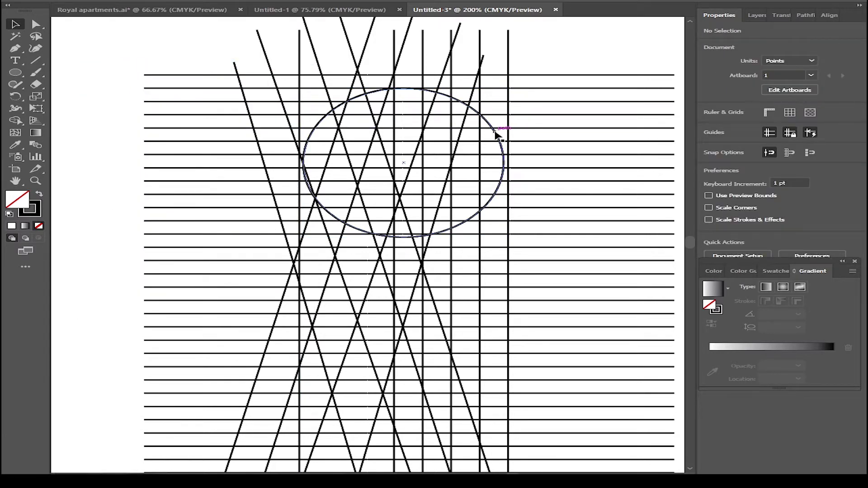
pyautogui.click(499, 133)
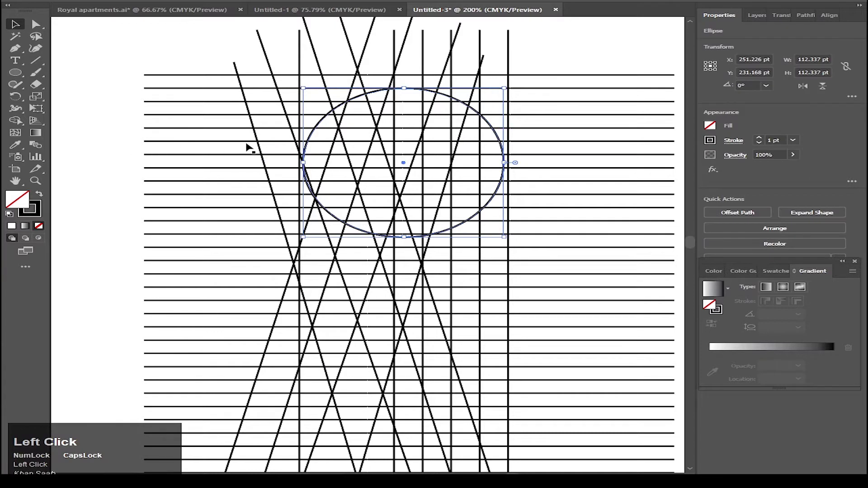
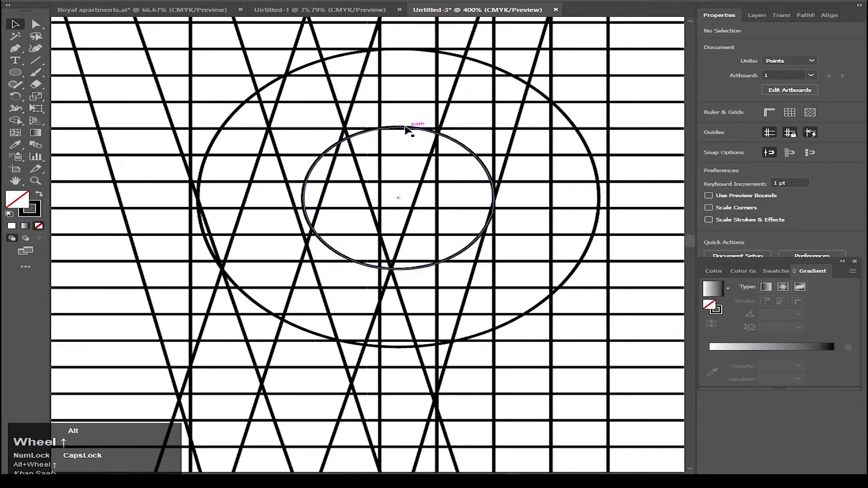
pyautogui.scroll(3)
pyautogui.scroll(3)
pyautogui.click(491, 147)
pyautogui.scroll(-3)
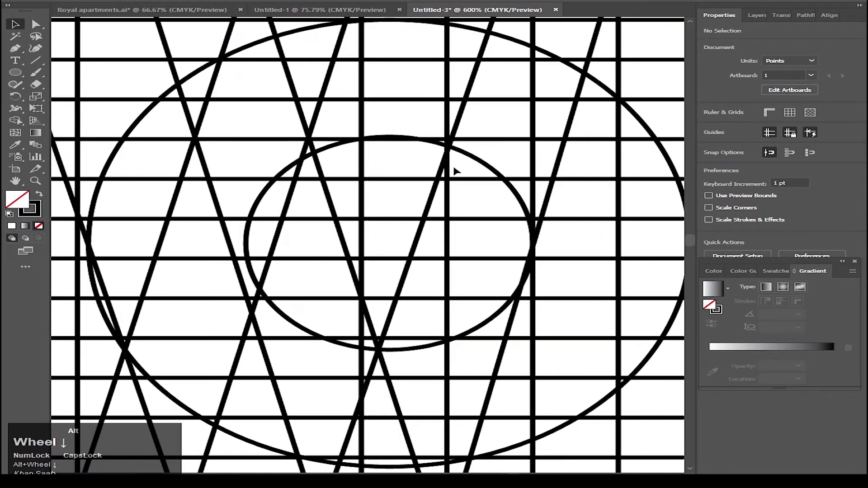
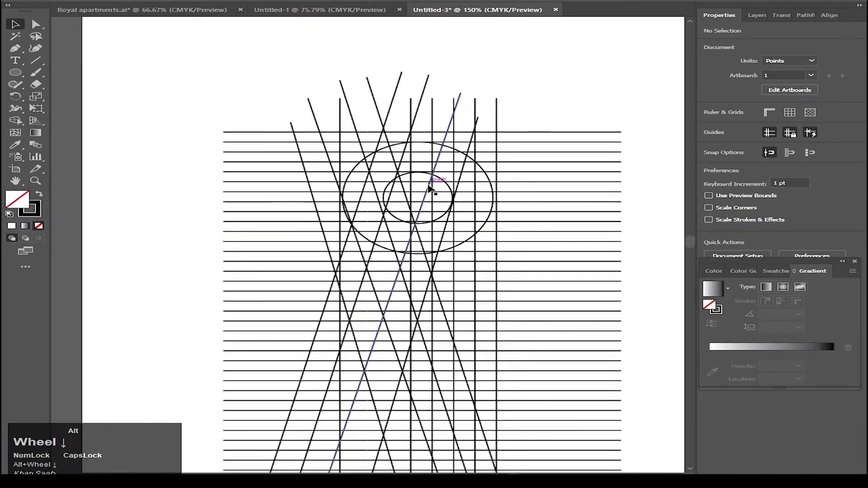
pyautogui.scroll(-3)
# Step: Merge the R's top bar and curved bowl regions into one black shape with the Shape Builder
pyautogui.moveTo(216, 144); pyautogui.dragTo(128, 283)
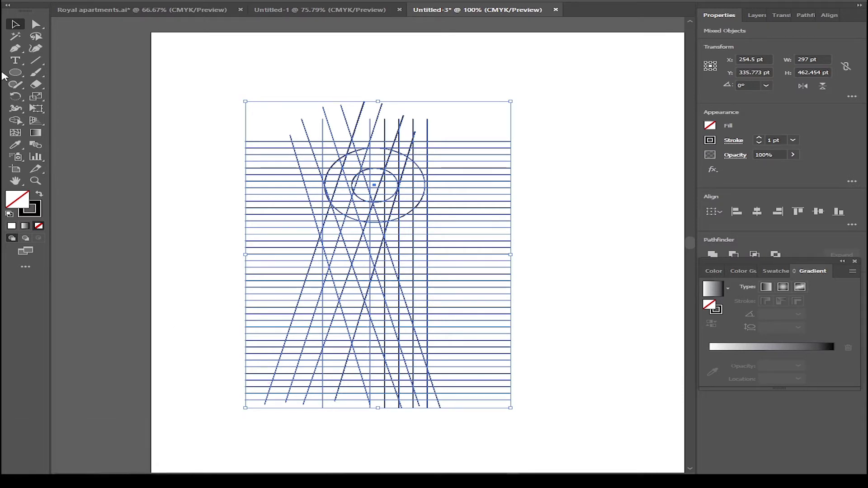
pyautogui.click(16, 123)
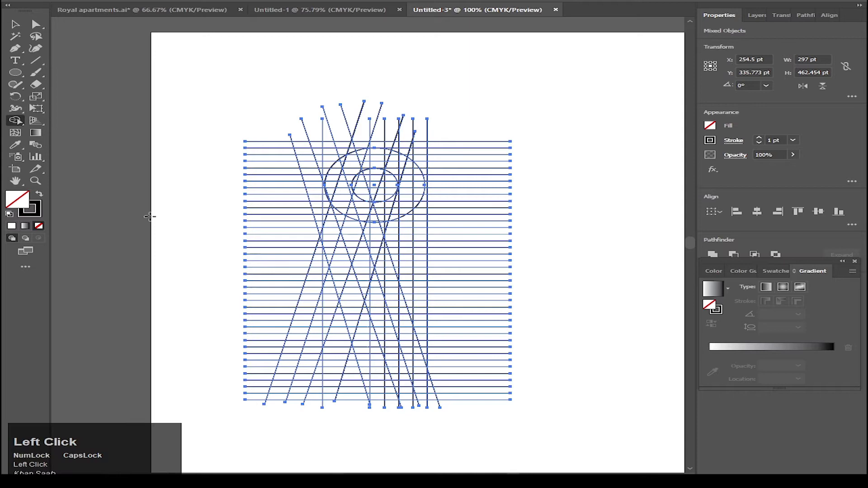
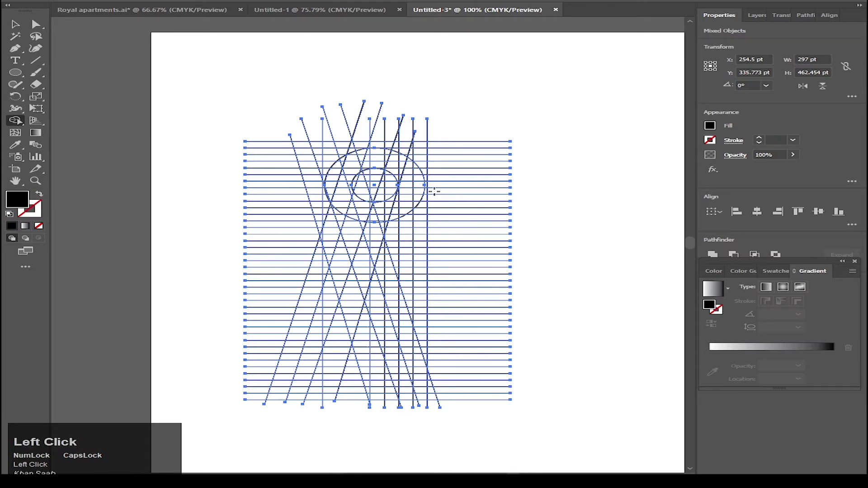
pyautogui.scroll(3)
pyautogui.scroll(3)
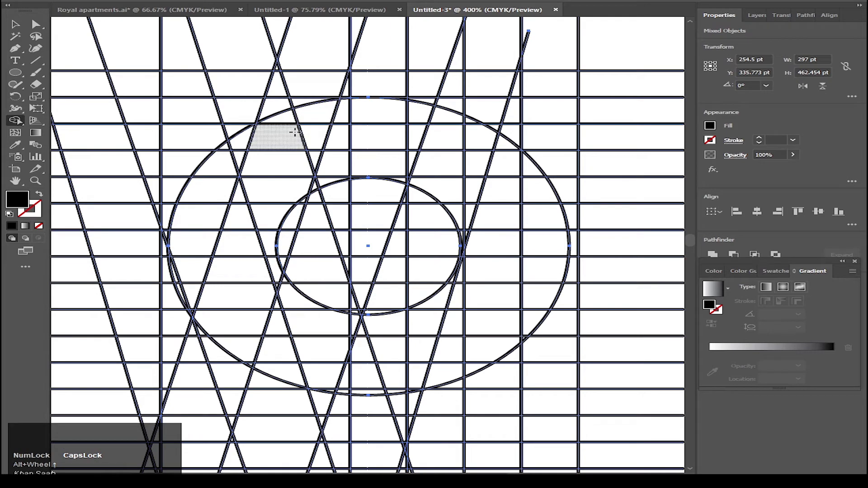
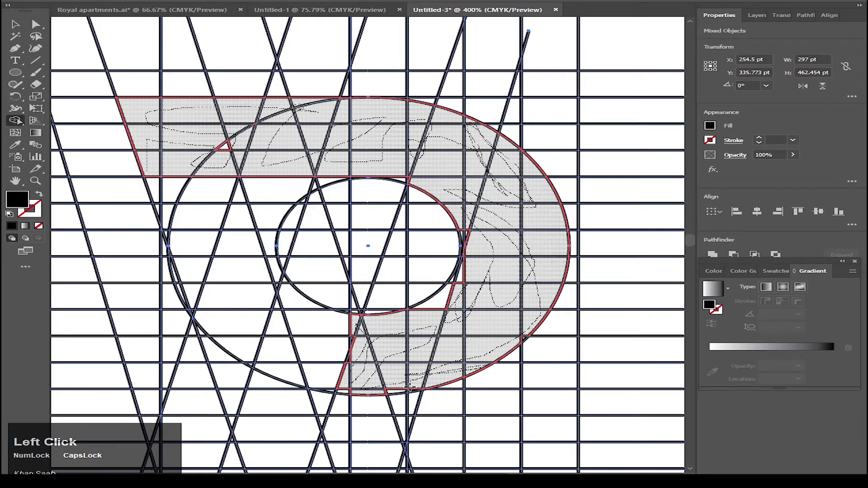
pyautogui.scroll(3)
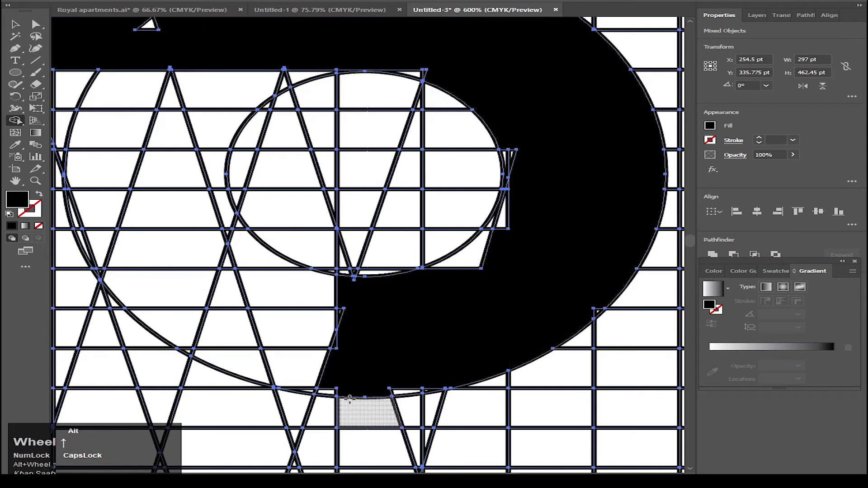
pyautogui.scroll(3)
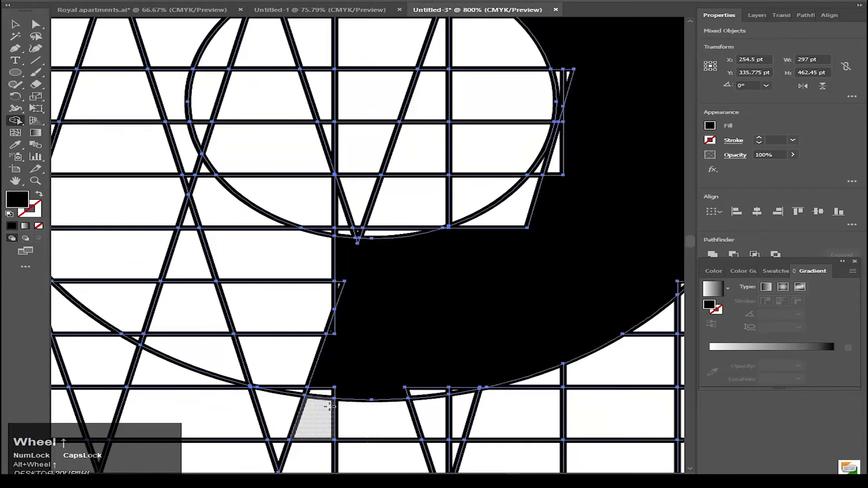
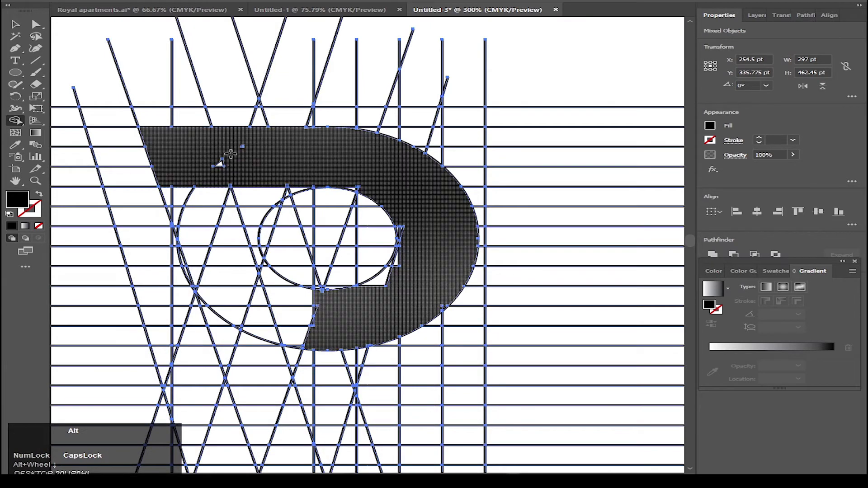
# Step: Merge the crossbar and slanted leg regions onto the bowl to complete the black R, then view the whole artboard
pyautogui.scroll(3)
pyautogui.scroll(3)
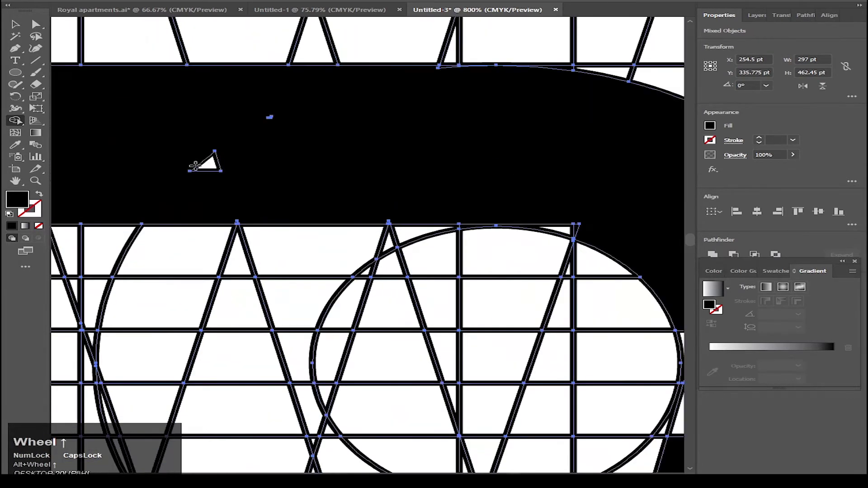
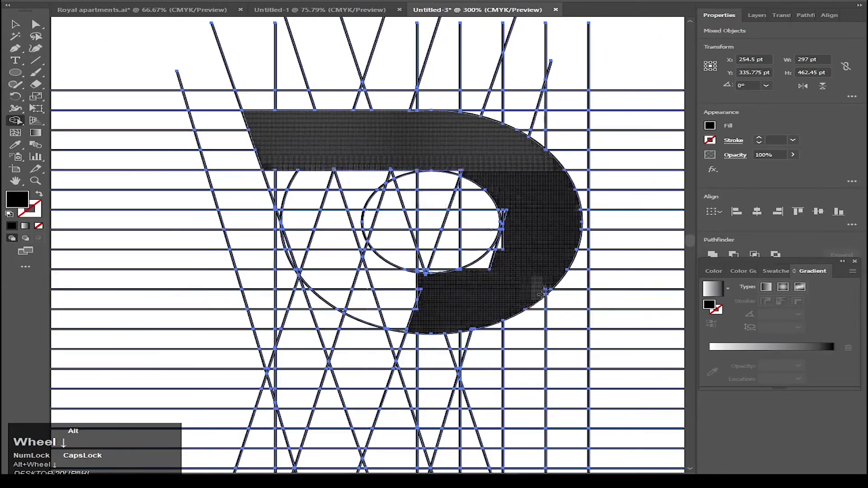
pyautogui.scroll(3)
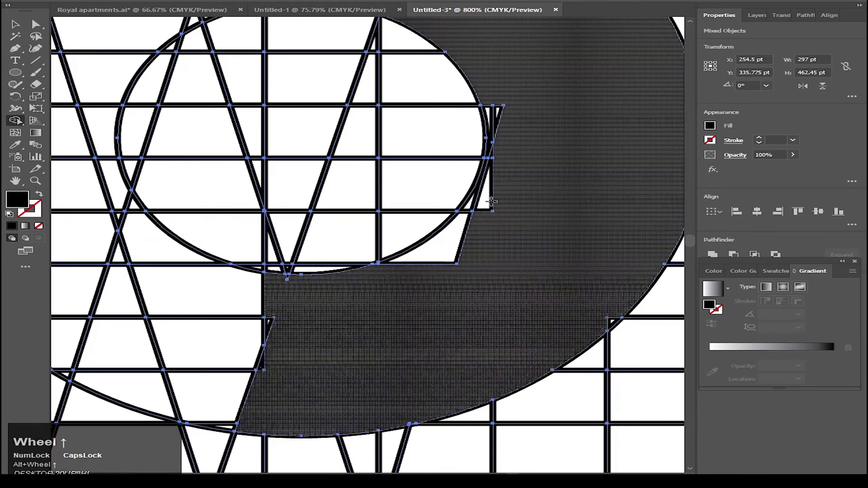
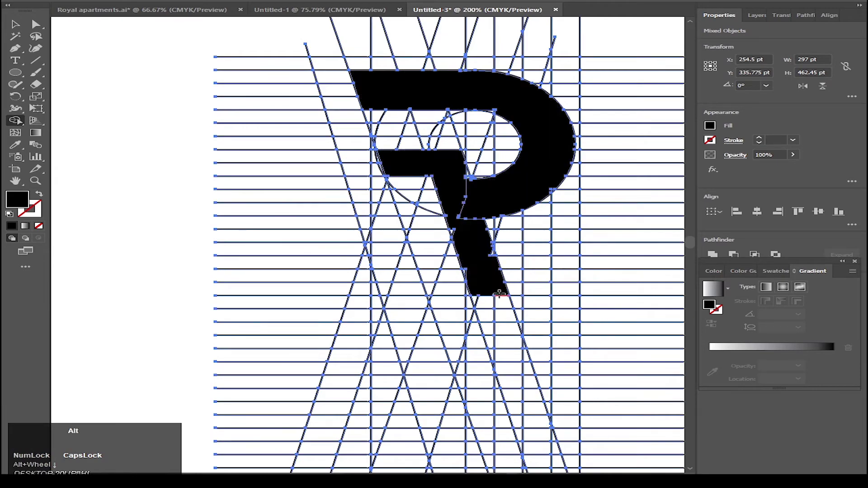
pyautogui.scroll(3)
pyautogui.scroll(-3)
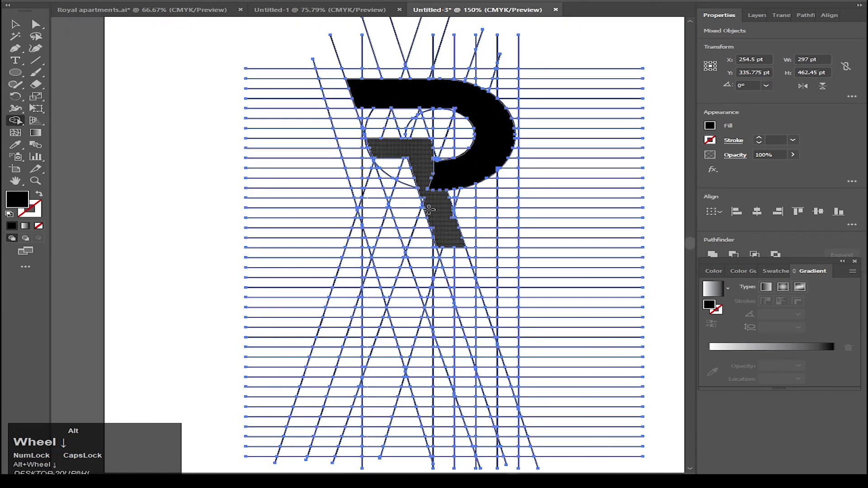
pyautogui.scroll(3)
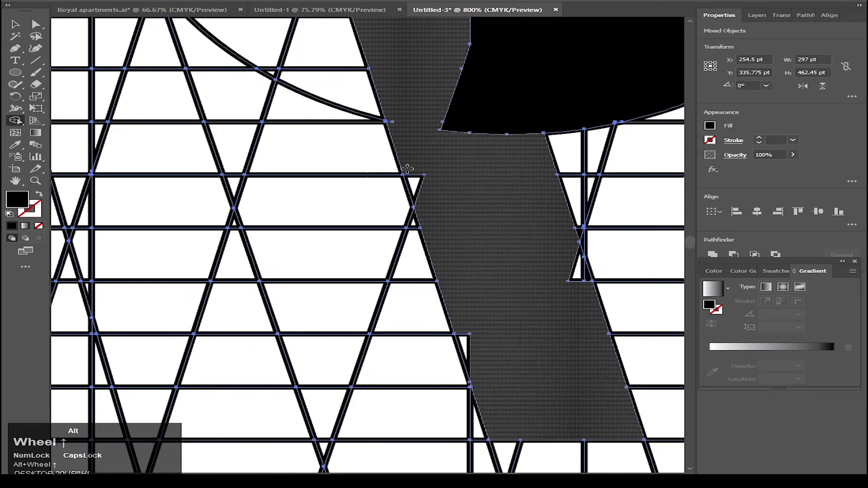
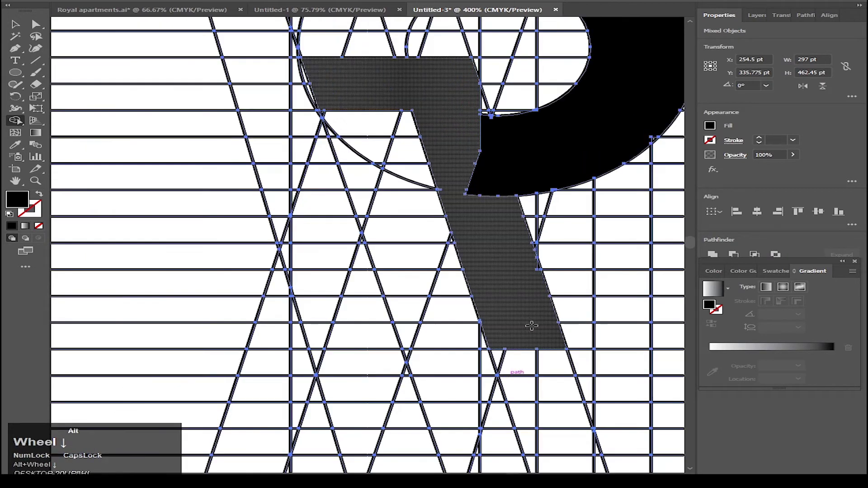
pyautogui.scroll(-3)
pyautogui.scroll(3)
pyautogui.scroll(-3)
pyautogui.scroll(3)
pyautogui.scroll(-3)
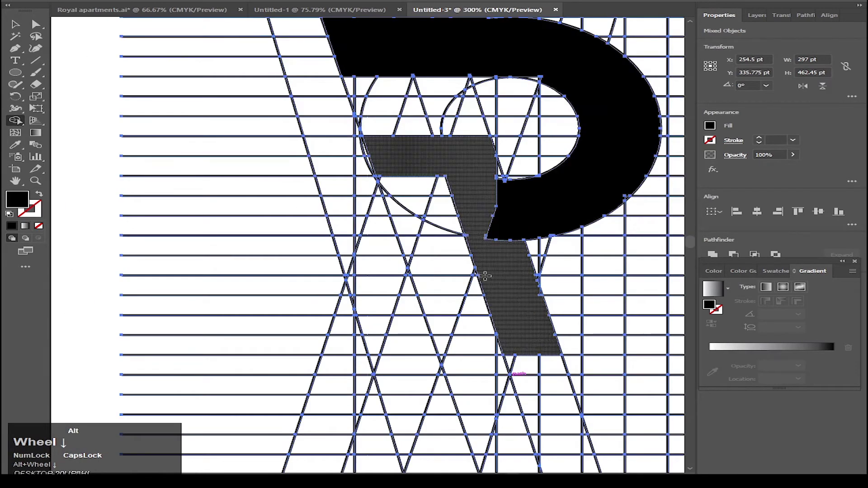
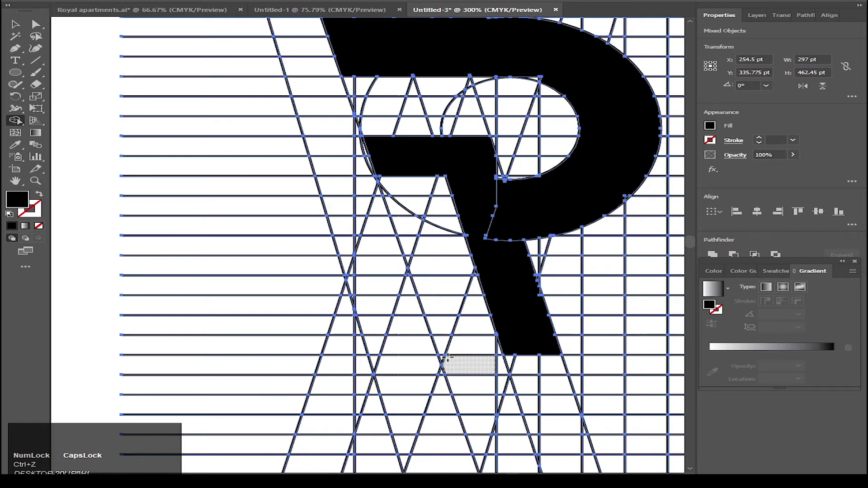
pyautogui.scroll(3)
pyautogui.scroll(3)
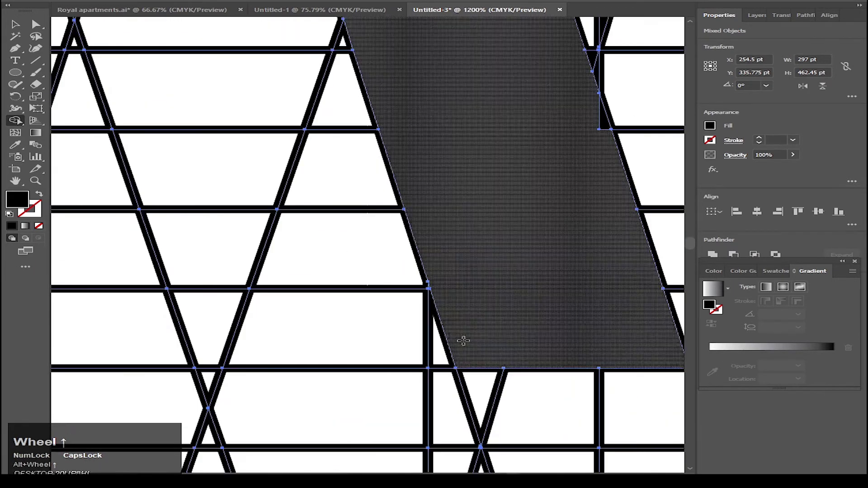
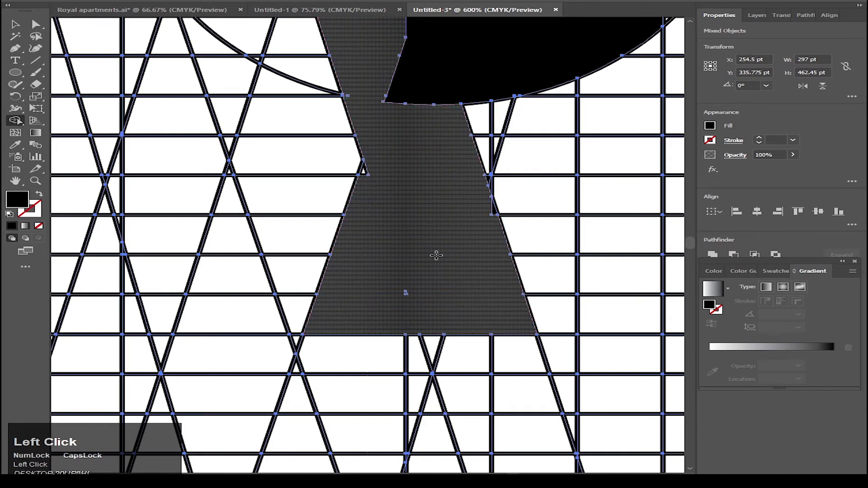
pyautogui.scroll(-3)
pyautogui.press('ctrl+z')
pyautogui.scroll(3)
pyautogui.press('v')
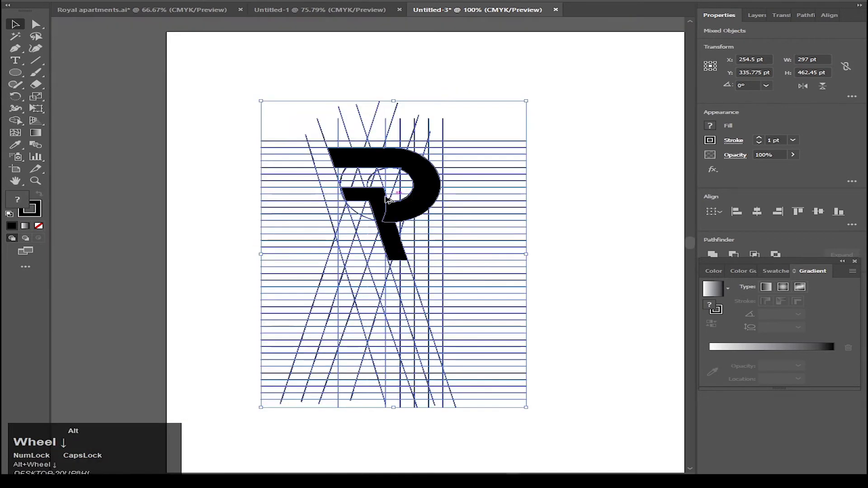
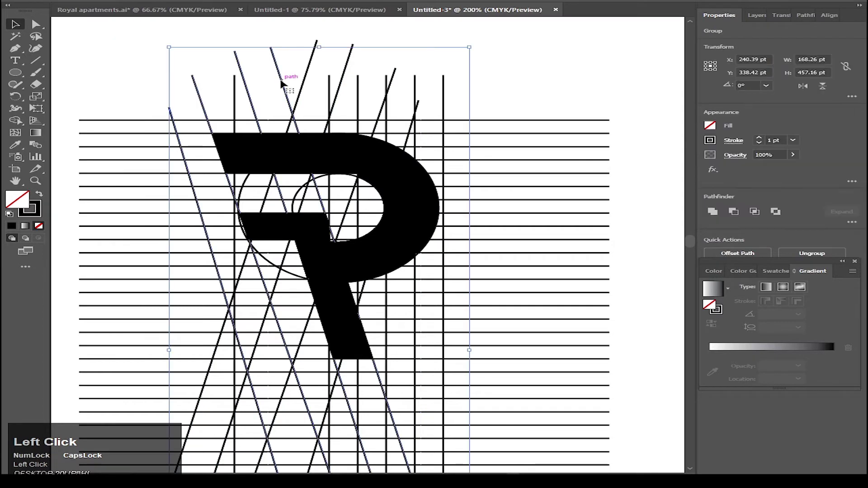
# Step: Ungroup the construction grid so its lines and circles can be deleted
pyautogui.rightClick(284, 84)
pyautogui.click(331, 171)
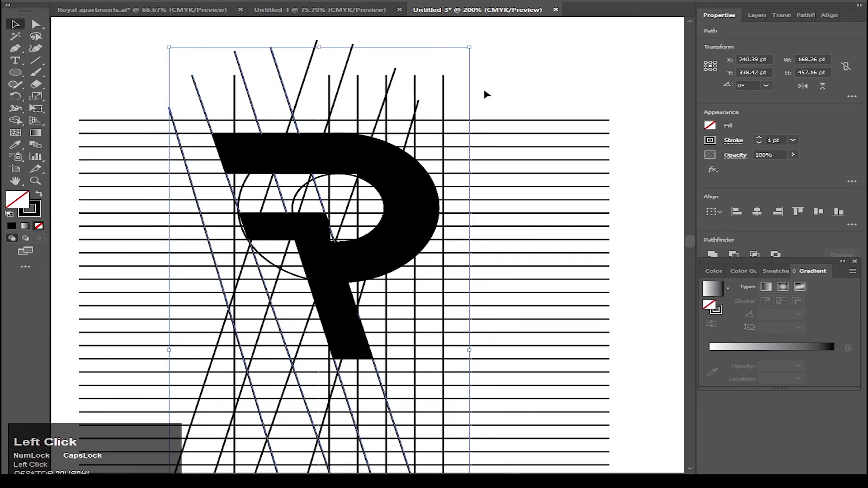
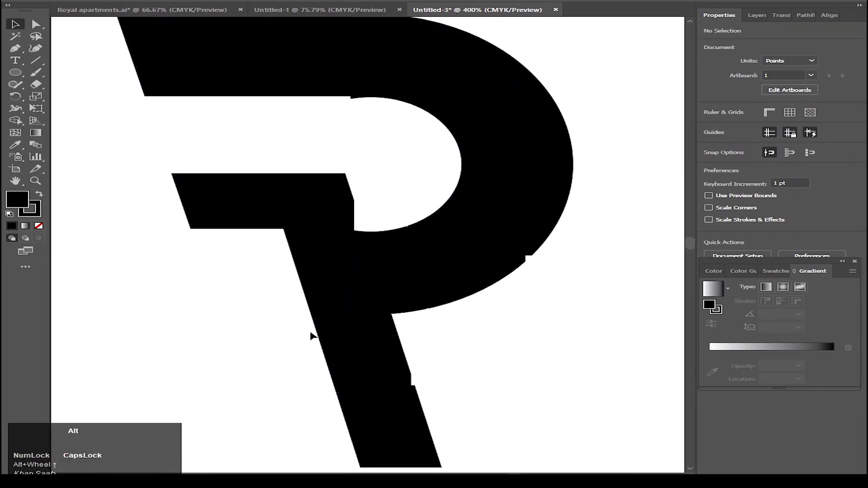
pyautogui.scroll(-3)
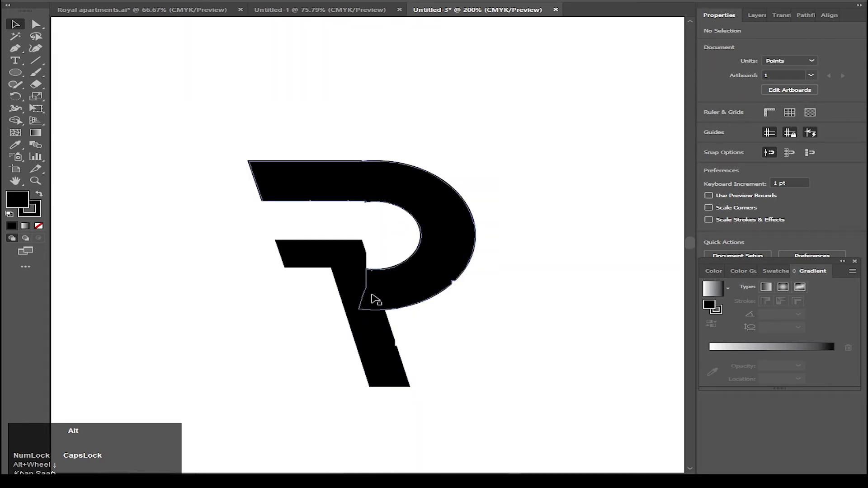
pyautogui.scroll(3)
pyautogui.scroll(-3)
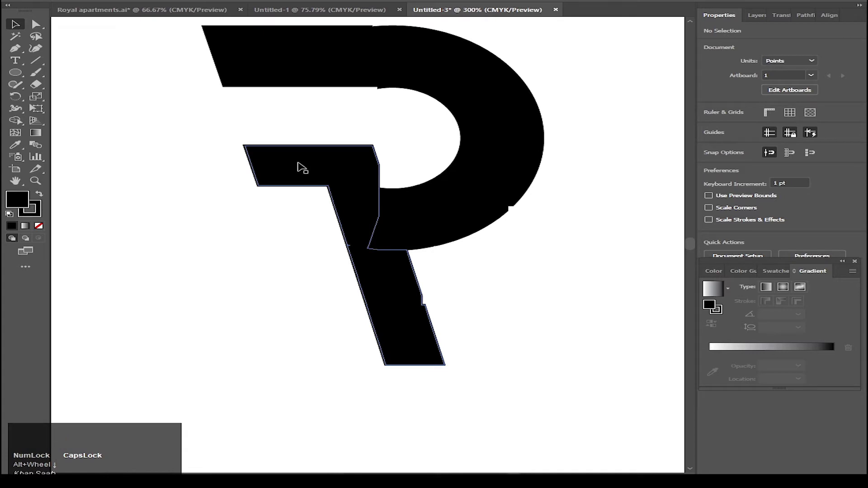
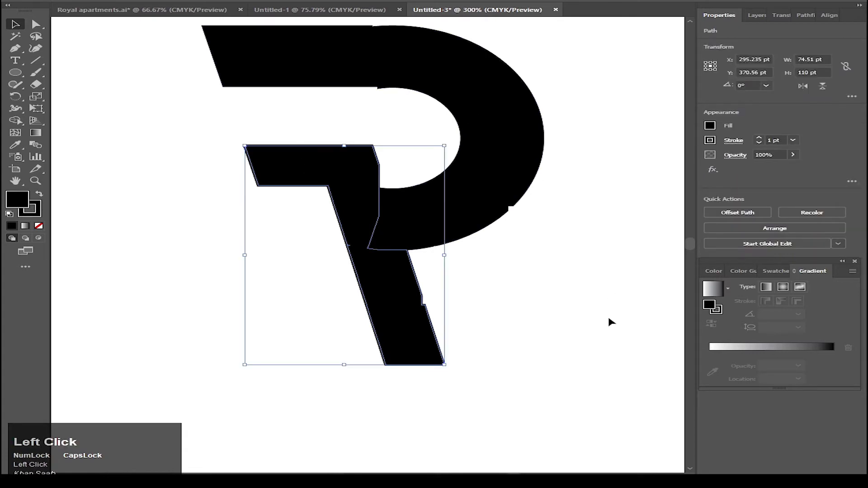
pyautogui.press('a')
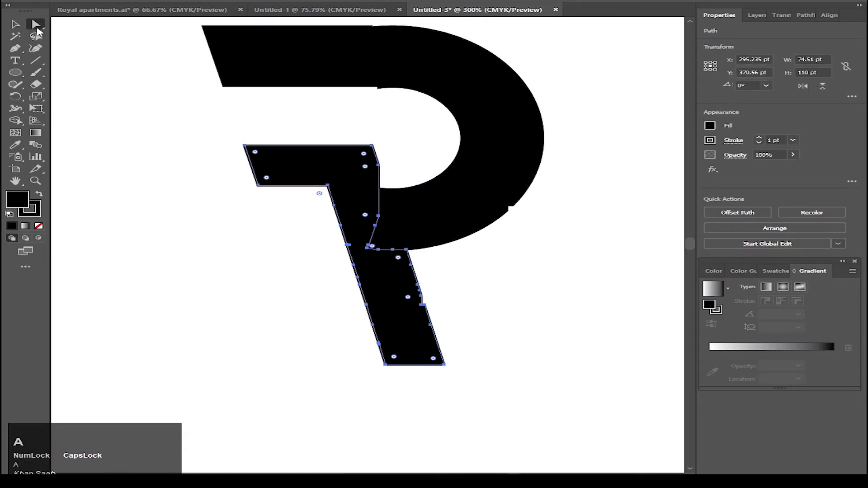
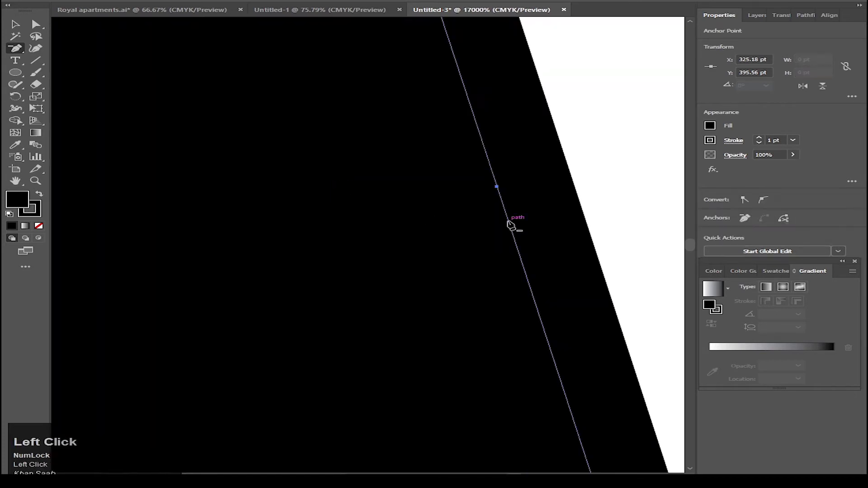
# Step: Delete the extra anchor points on the R's leg and bowl paths to straighten their edges
pyautogui.scroll(-3)
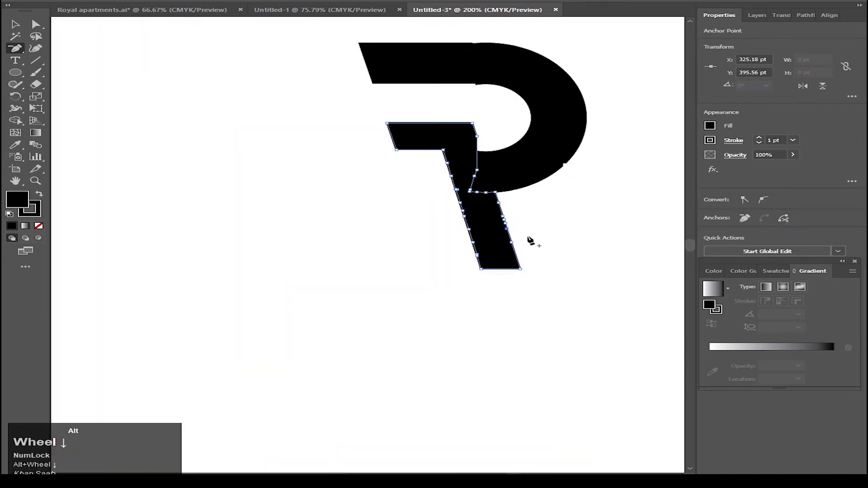
pyautogui.scroll(3)
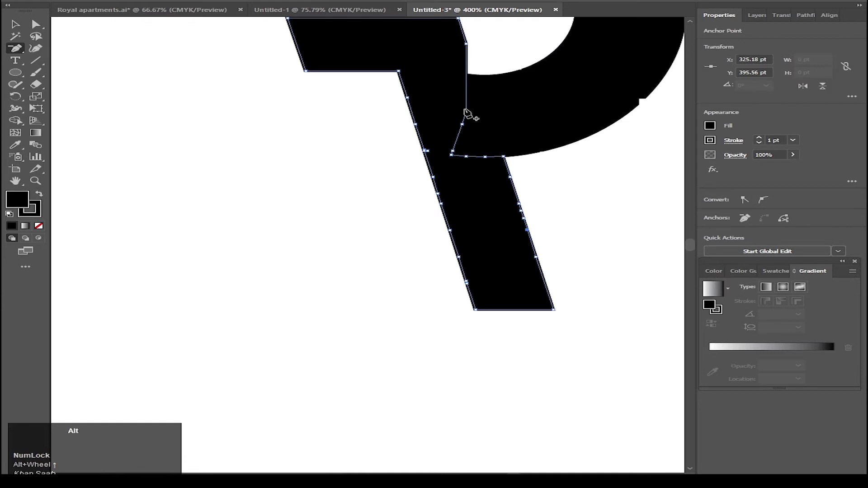
pyautogui.scroll(3)
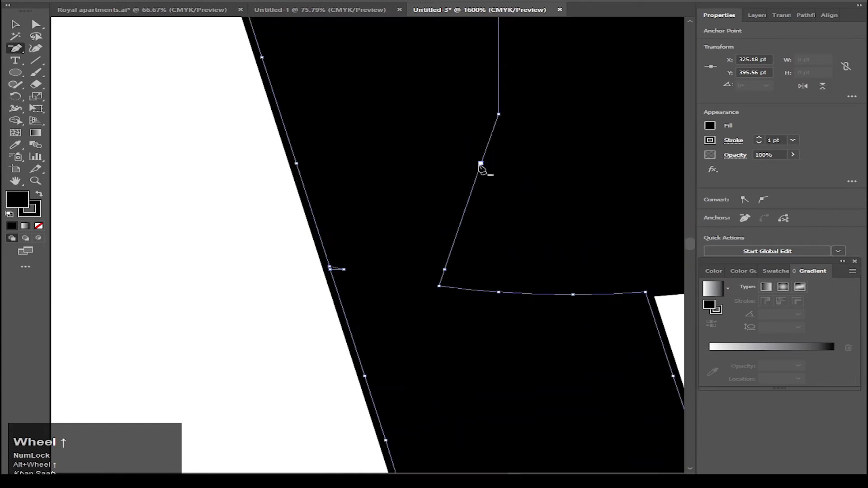
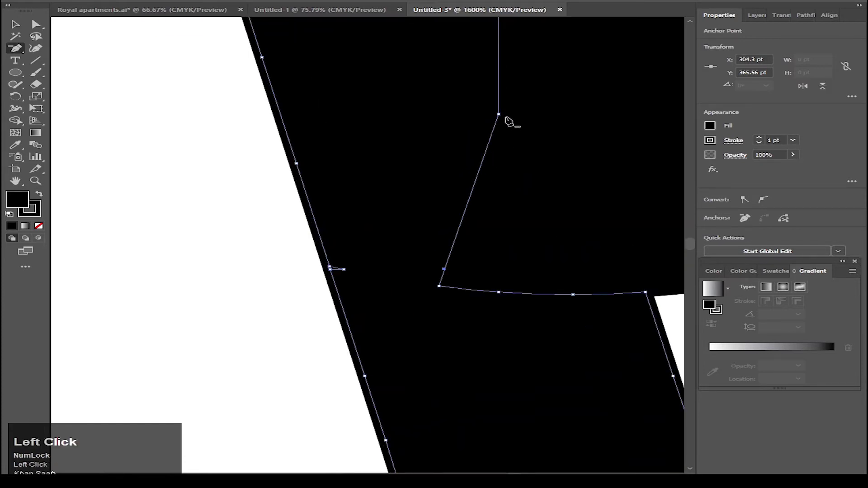
pyautogui.scroll(-3)
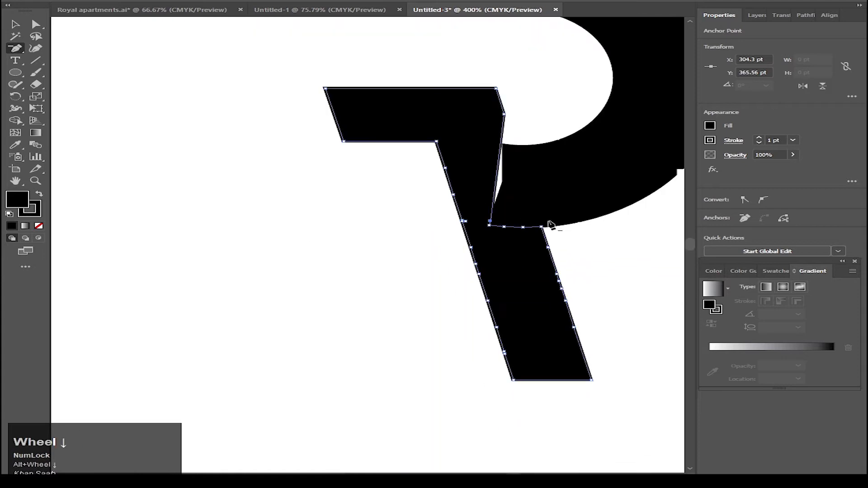
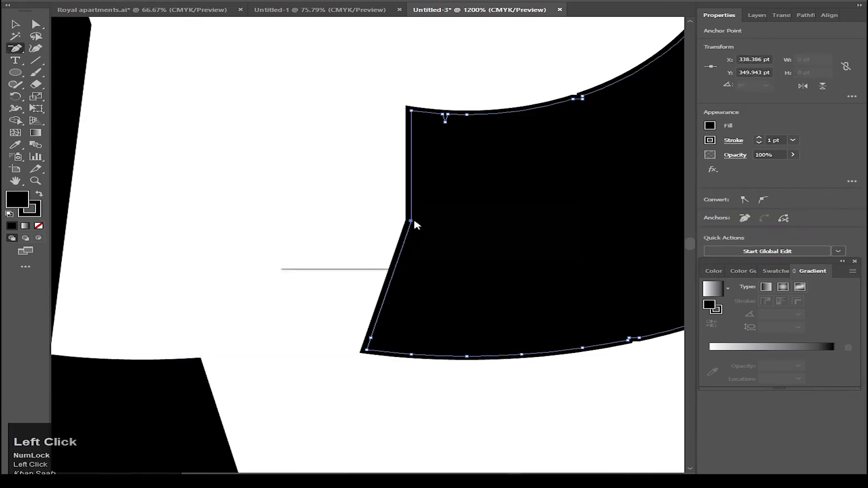
pyautogui.scroll(3)
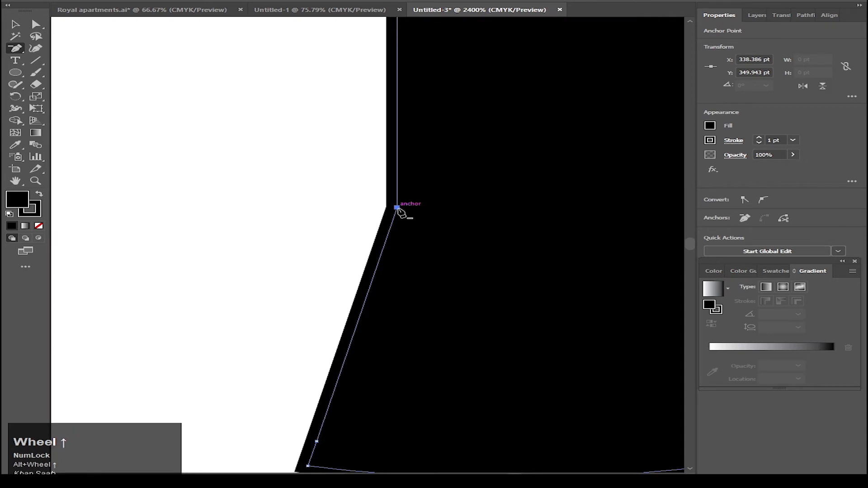
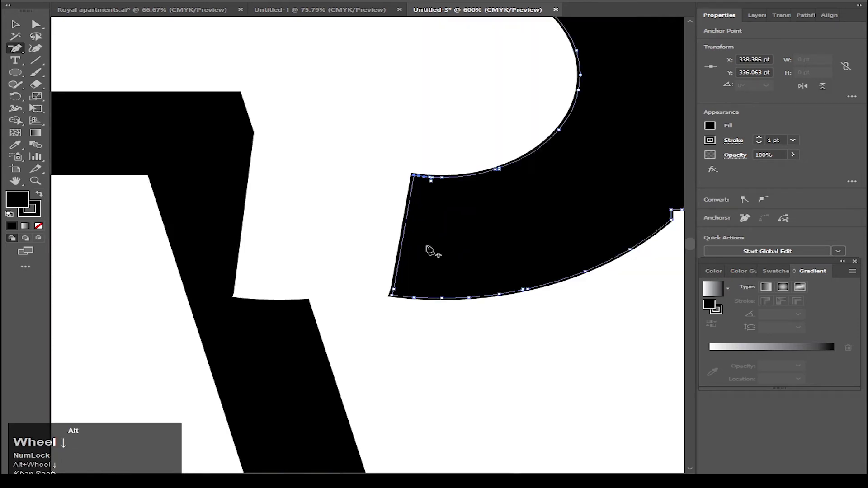
pyautogui.scroll(3)
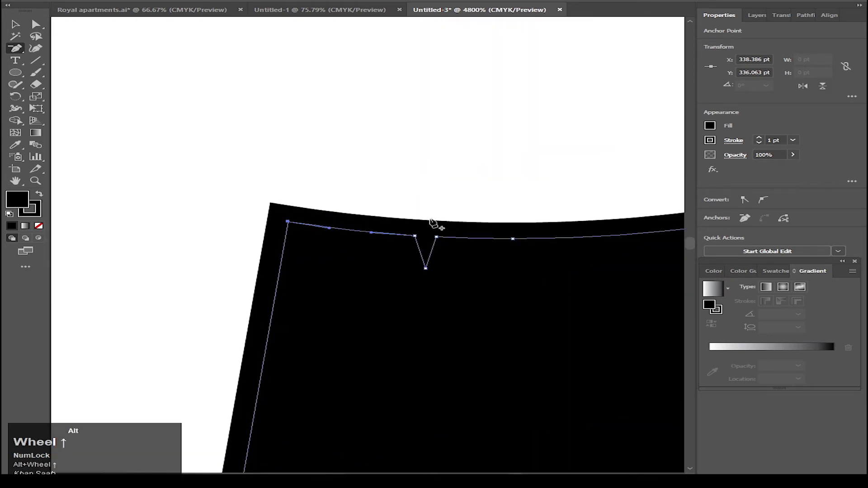
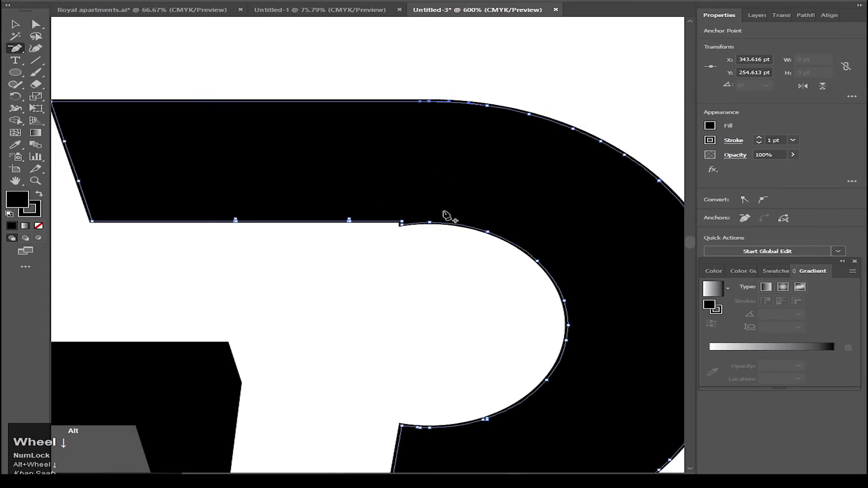
# Step: Remove the small step notch on the bowl's inner edge, leaving a smooth outline
pyautogui.scroll(3)
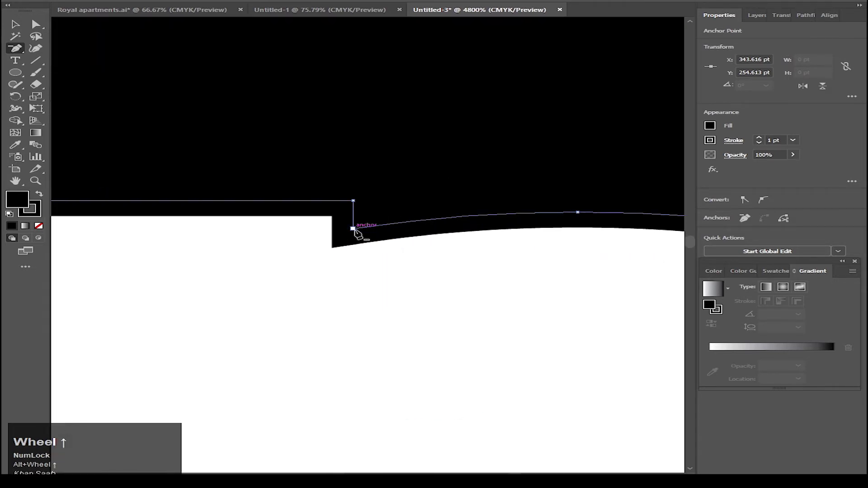
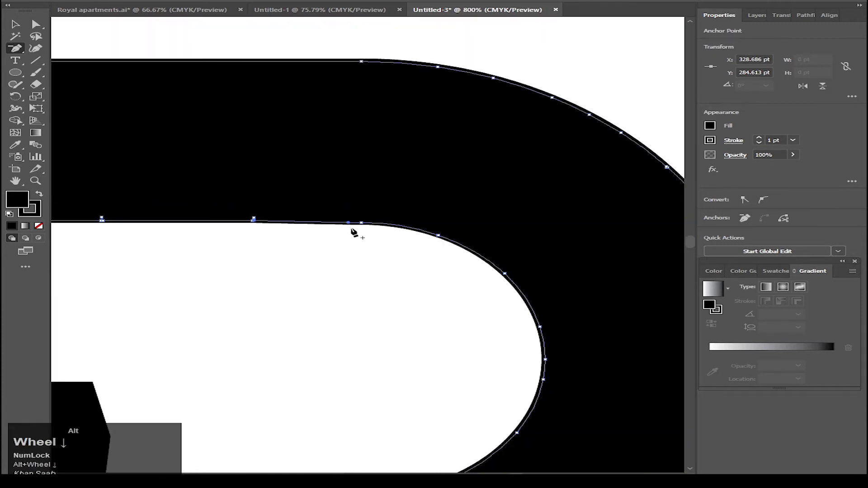
pyautogui.scroll(3)
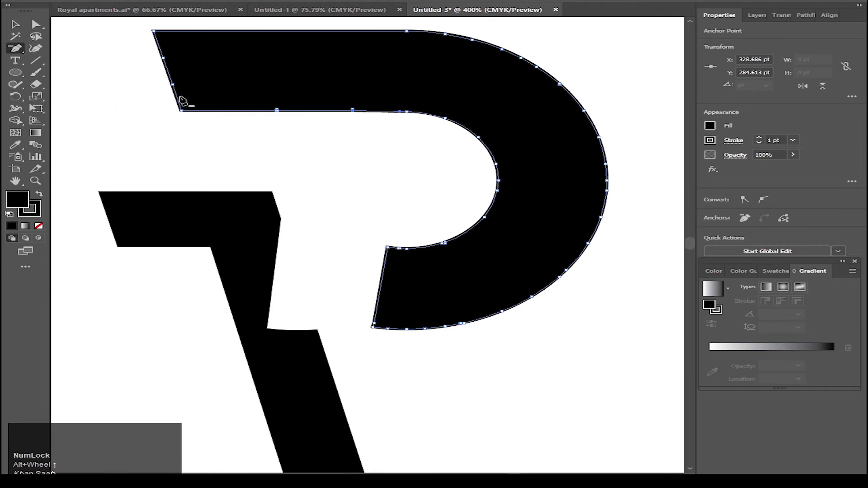
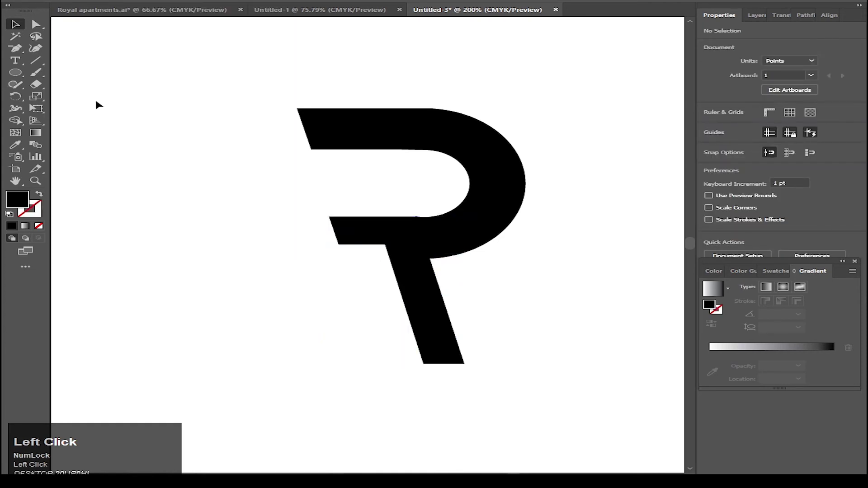
# Step: Draw a small square left of the R, fill it orange, and go to Object > Path for it
pyautogui.press('m')
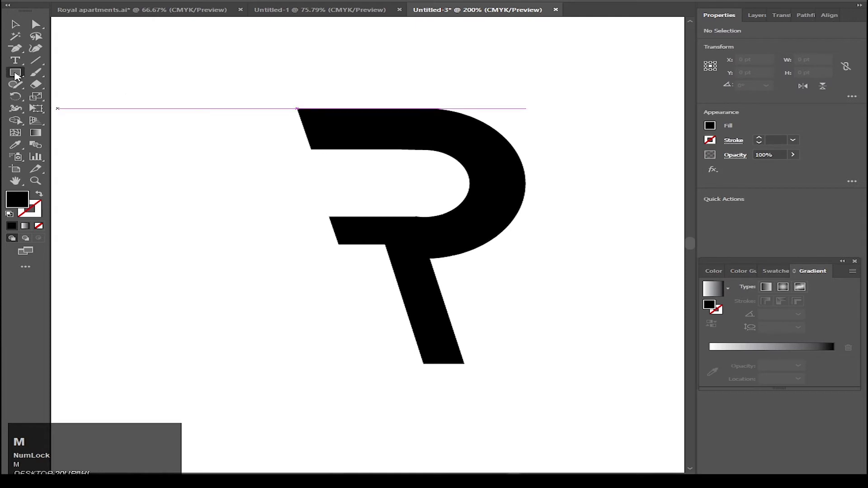
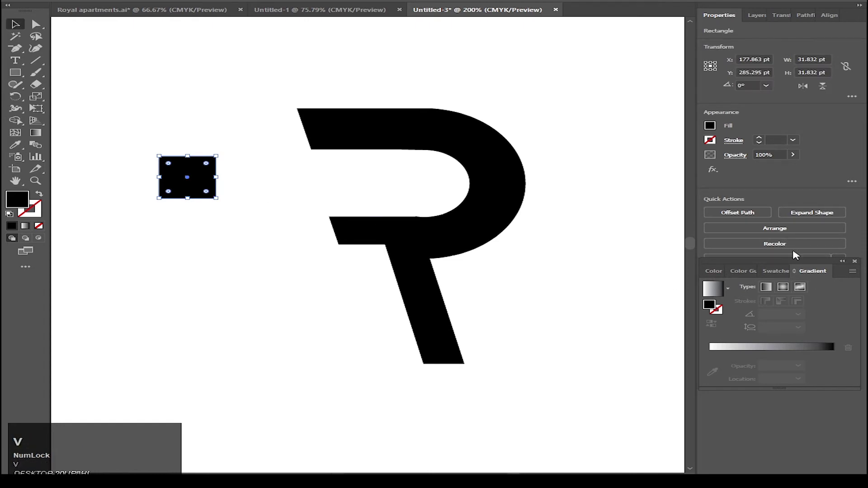
pyautogui.click(779, 276)
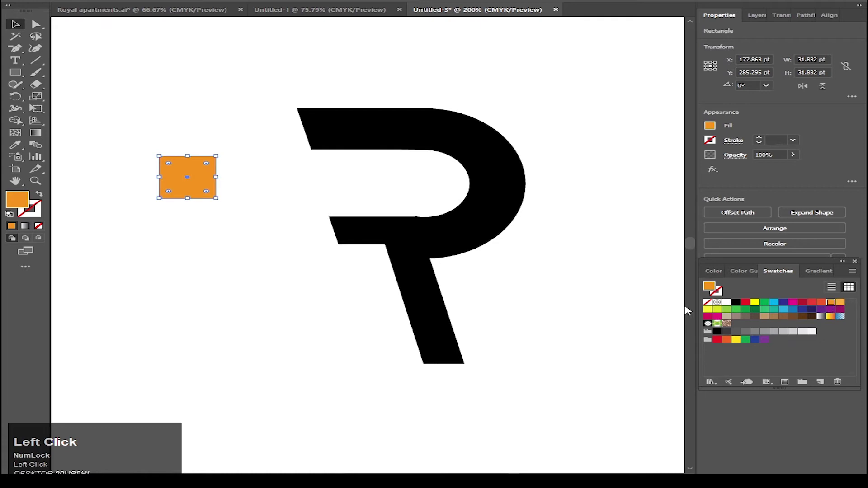
pyautogui.press('v')
pyautogui.click(564, 313)
pyautogui.scroll(3)
# Step: Split the orange square into a 2 × 2 grid with Rows 2, Columns 2 and thin gutters
pyautogui.click(235, 189)
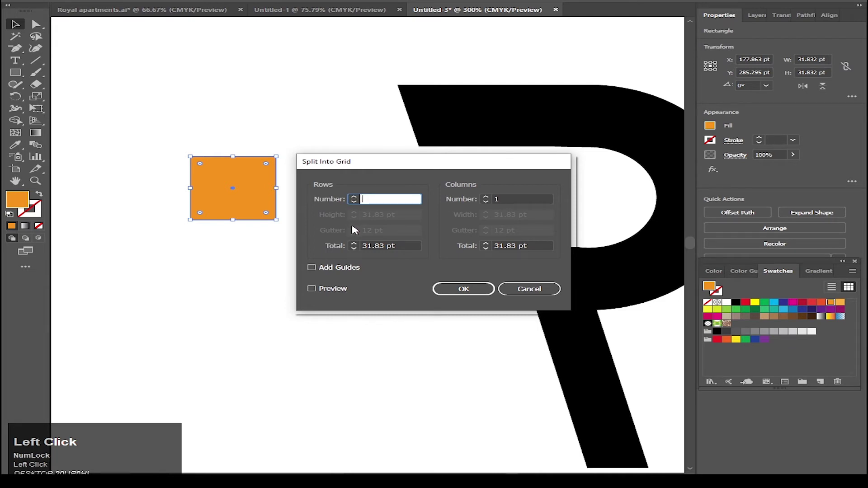
pyautogui.click(516, 199)
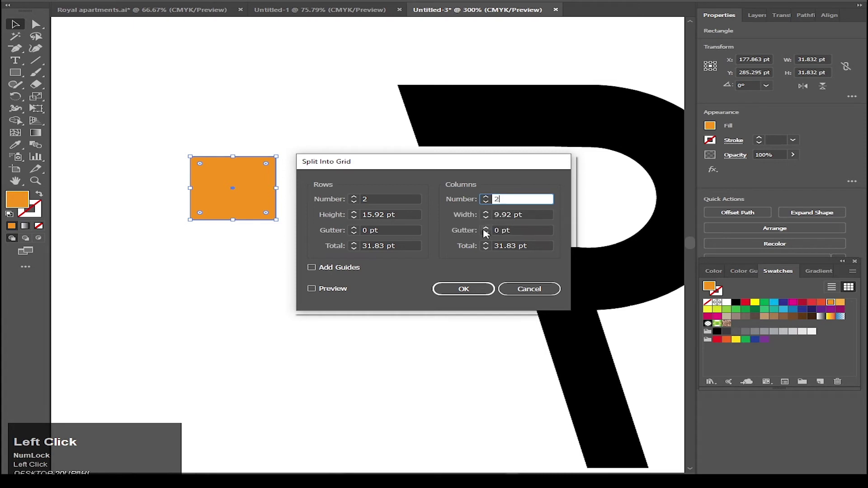
pyautogui.click(312, 293)
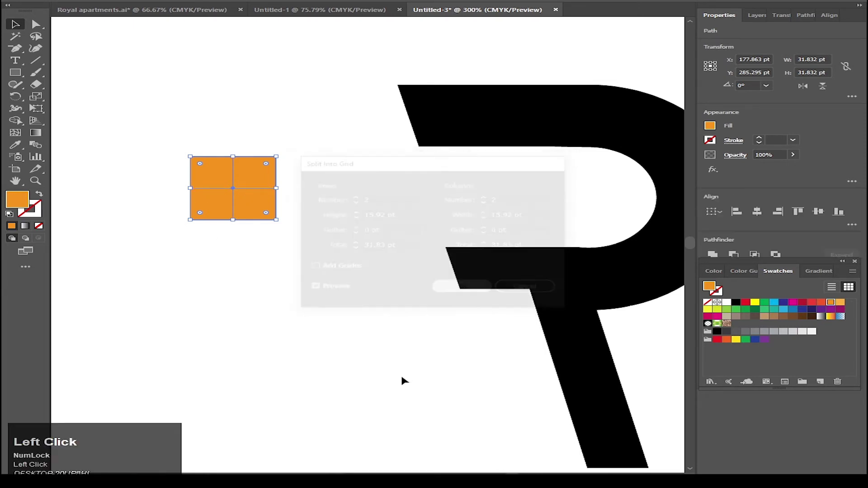
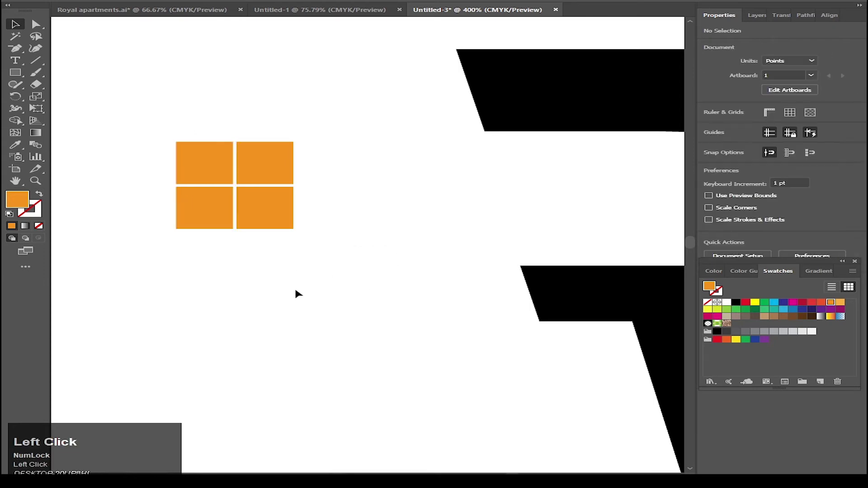
# Step: Move the four-square window mark onto the R at the junction of crossbar and slanted leg
pyautogui.scroll(-3)
pyautogui.scroll(3)
pyautogui.moveTo(192, 192); pyautogui.dragTo(571, 334)
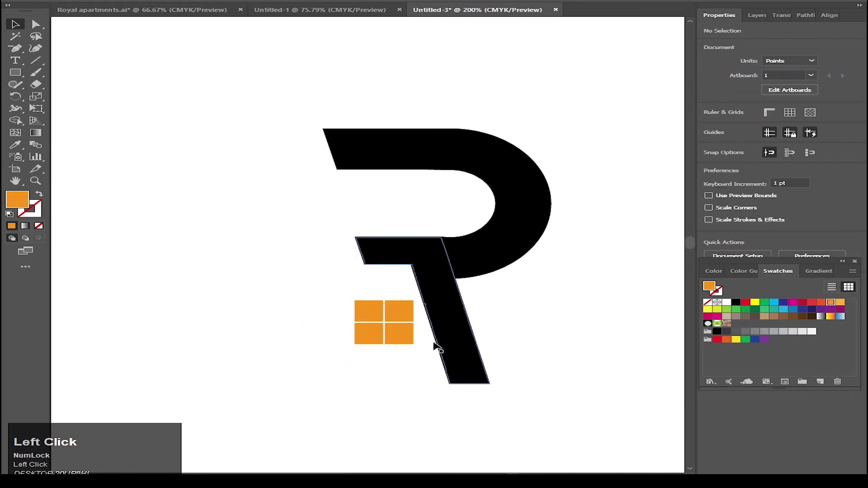
pyautogui.scroll(3)
pyautogui.scroll(-3)
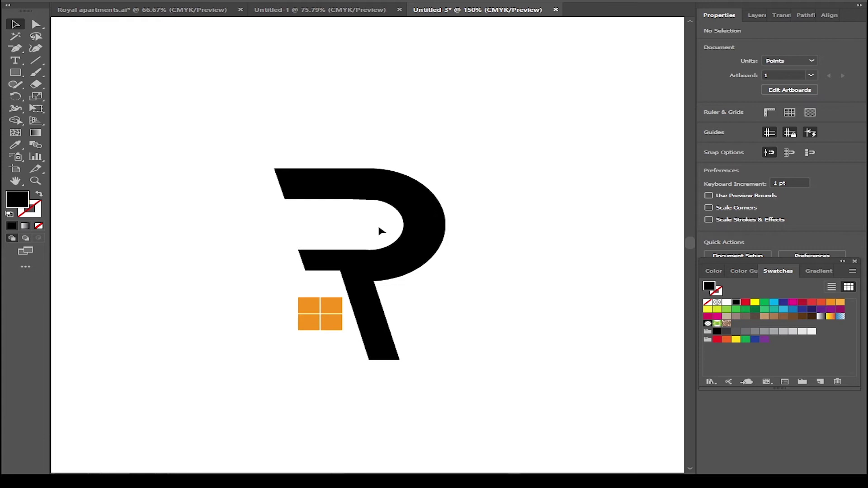
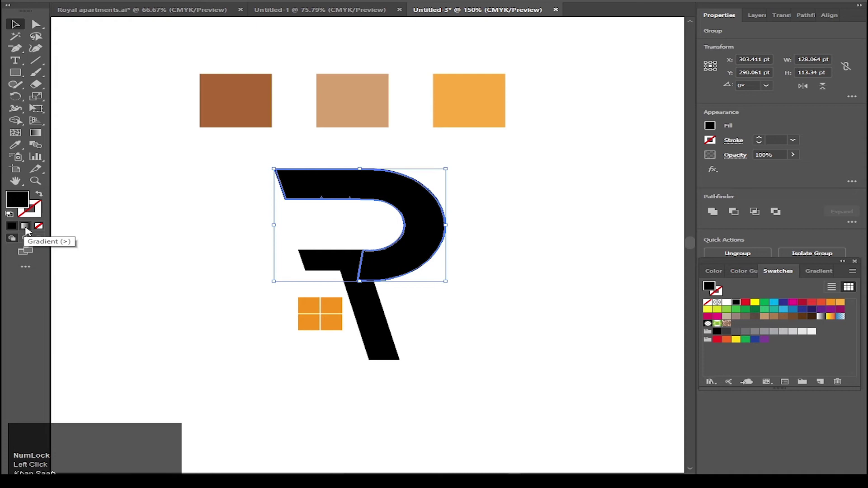
# Step: Give the R's bowl a tan-to-copper gradient fill, then select the black leg
pyautogui.click(32, 231)
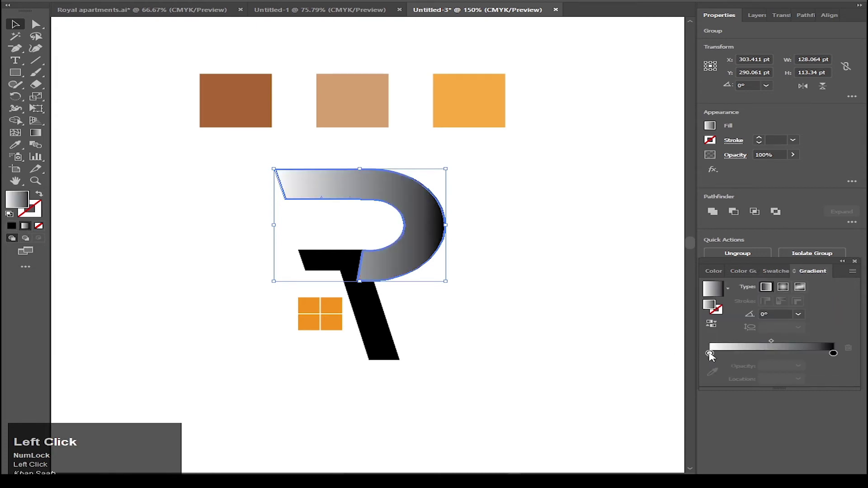
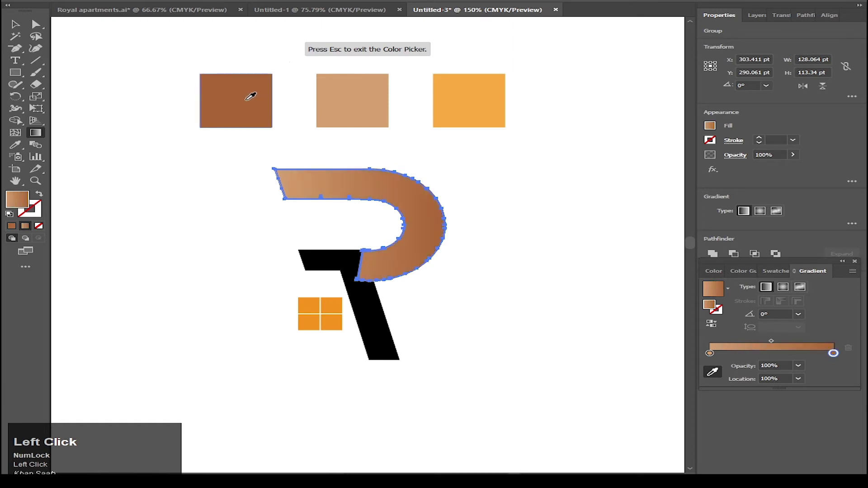
pyautogui.press('v')
pyautogui.click(511, 177)
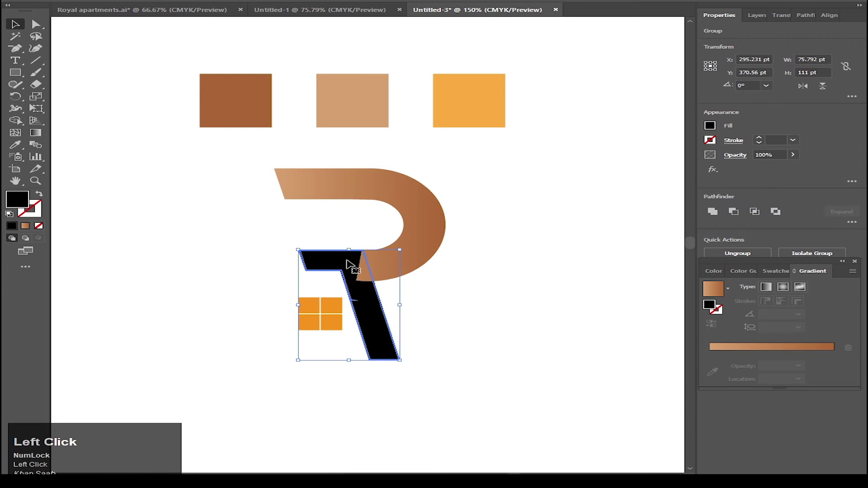
# Step: Sample the copper gradient onto the leg and unite bowl and leg into one R shape with Pathfinder
pyautogui.press('i')
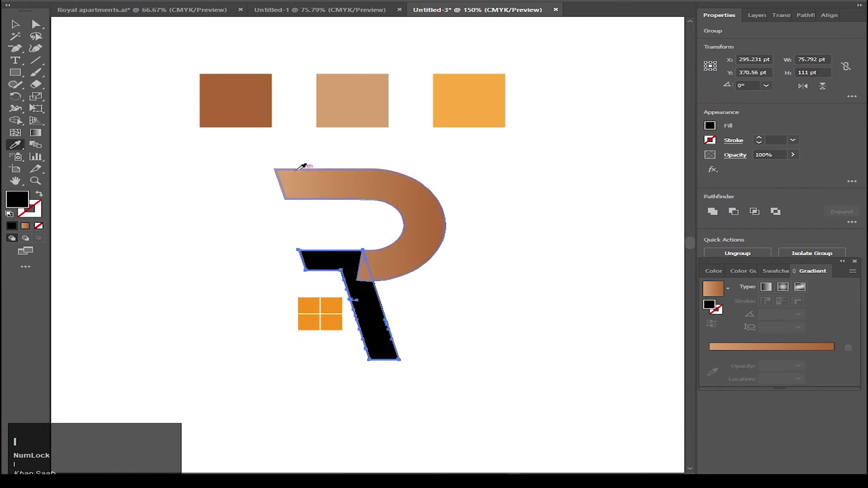
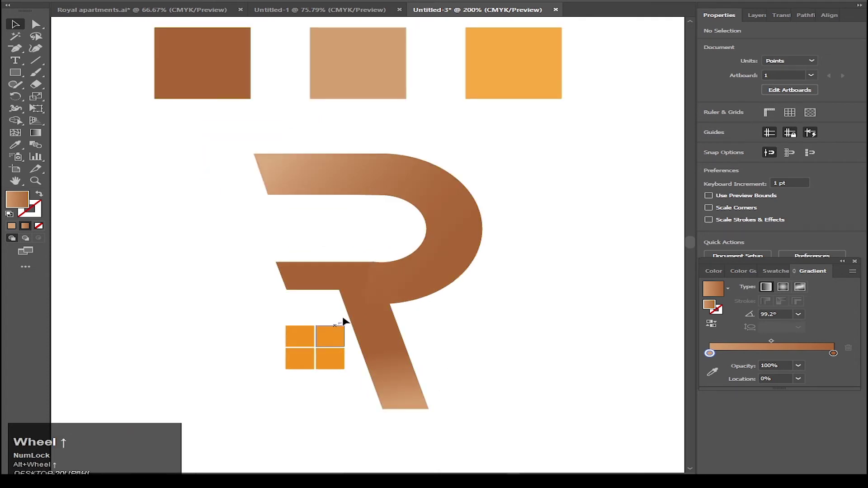
pyautogui.scroll(3)
pyautogui.click(391, 244)
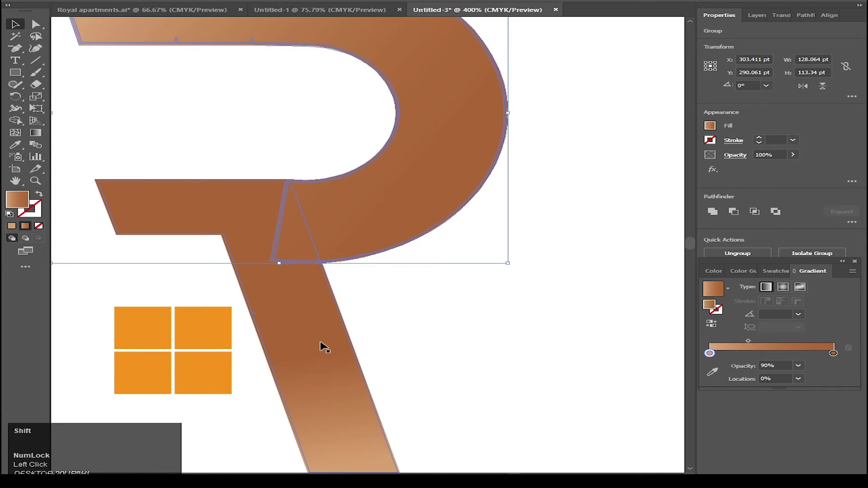
pyautogui.click(328, 347)
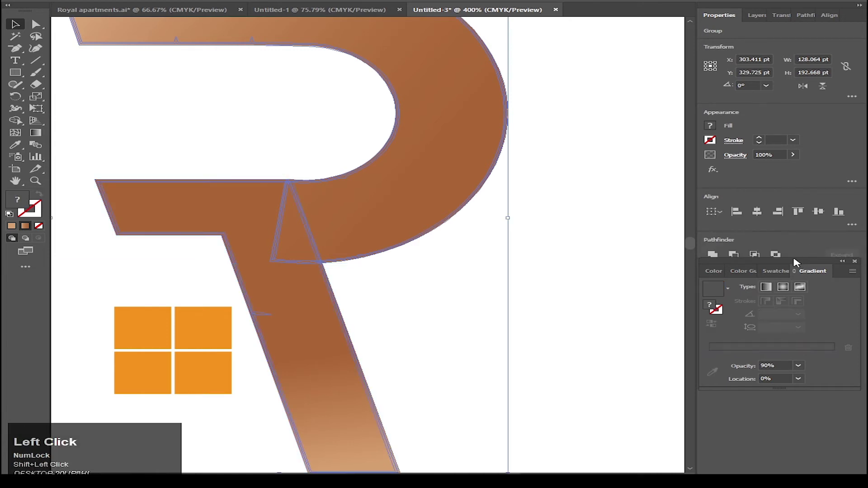
pyautogui.click(717, 259)
pyautogui.scroll(-3)
pyautogui.scroll(3)
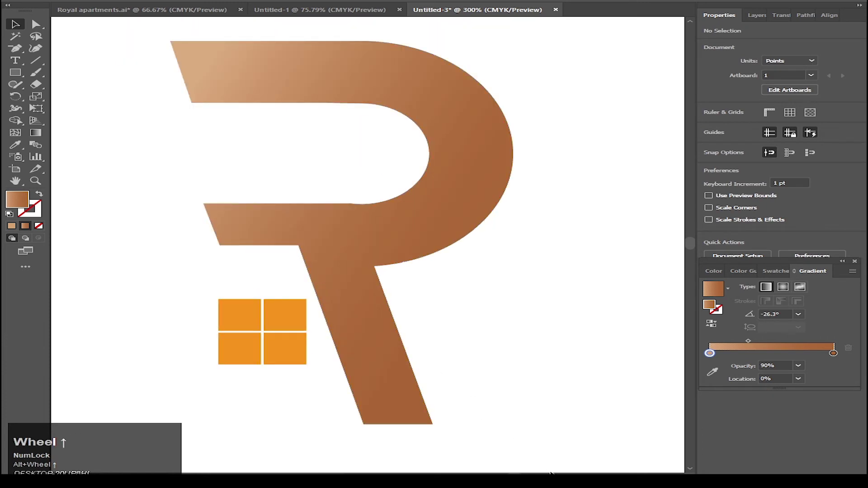
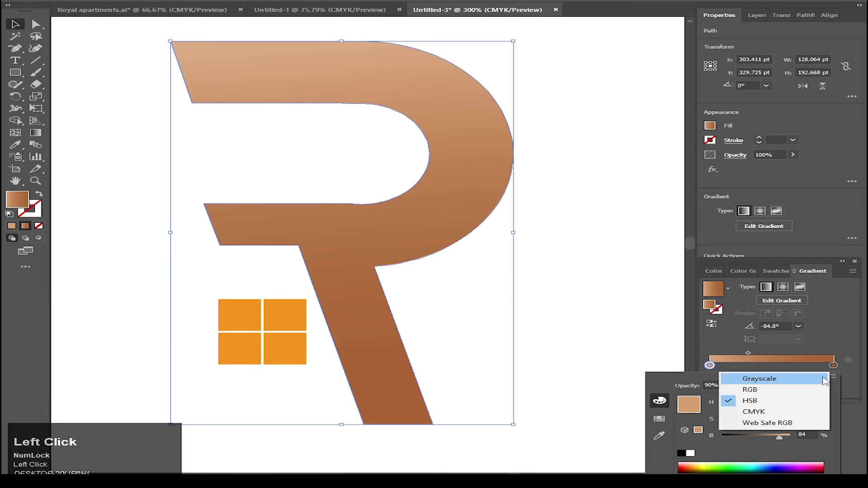
# Step: Set the gradient angle near vertical (-84.8°) and deepen a colour stop via its HSB sliders
pyautogui.click(757, 425)
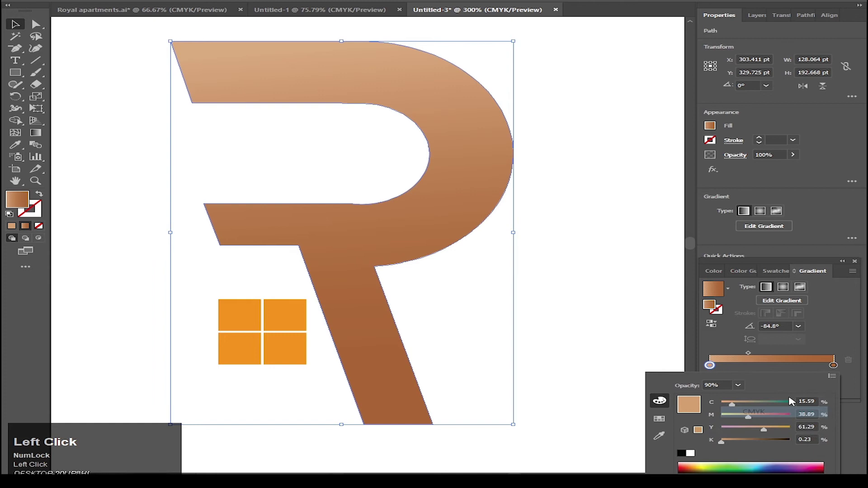
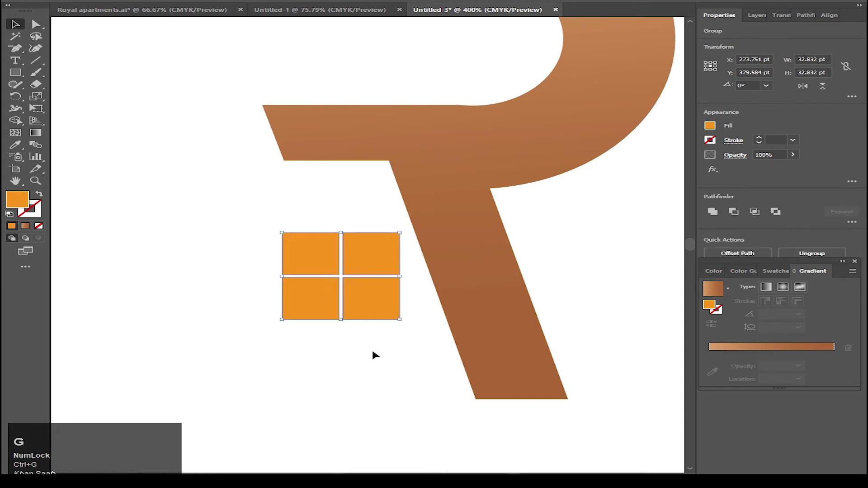
# Step: Ungroup the four orange window squares so they can be moved individually
pyautogui.scroll(-3)
pyautogui.scroll(3)
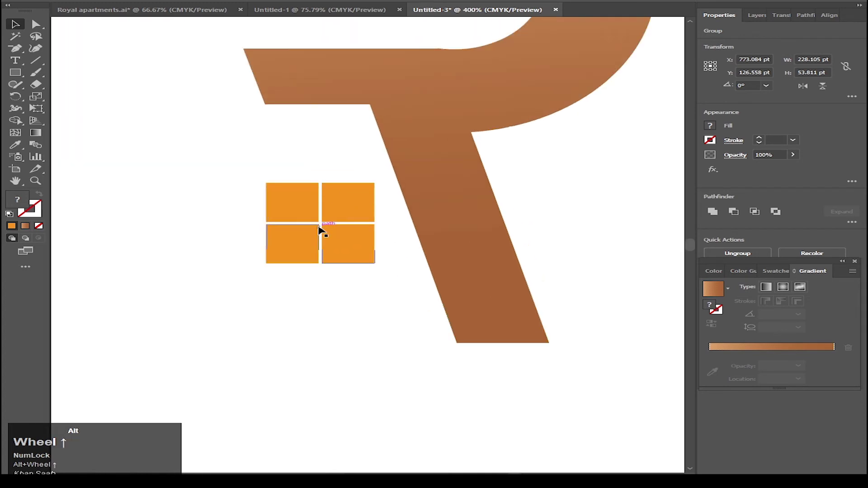
pyautogui.click(344, 283)
pyautogui.scroll(3)
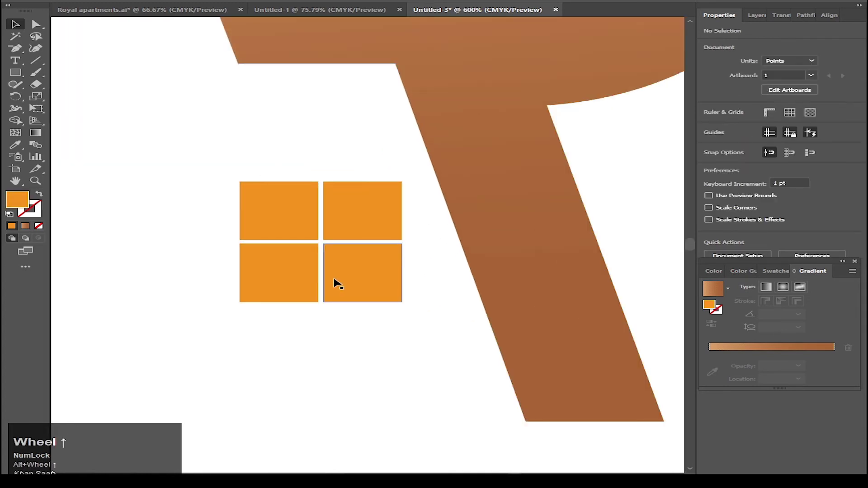
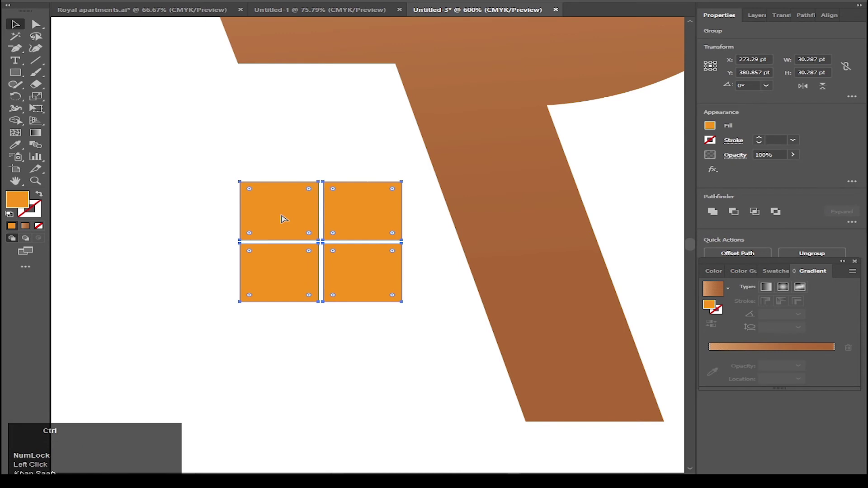
pyautogui.press('ctrl+shift+g')
# Step: Nudge the left squares leftward and the top squares upward to widen the window gaps evenly
pyautogui.click(364, 331)
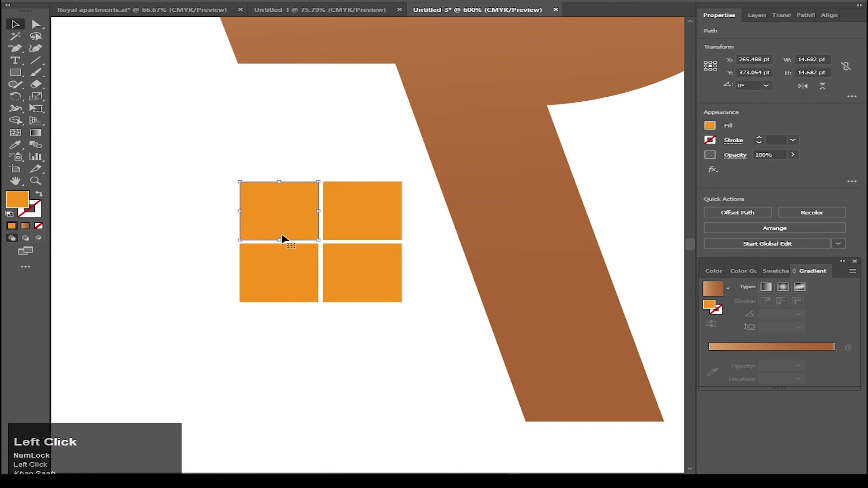
pyautogui.click(297, 284)
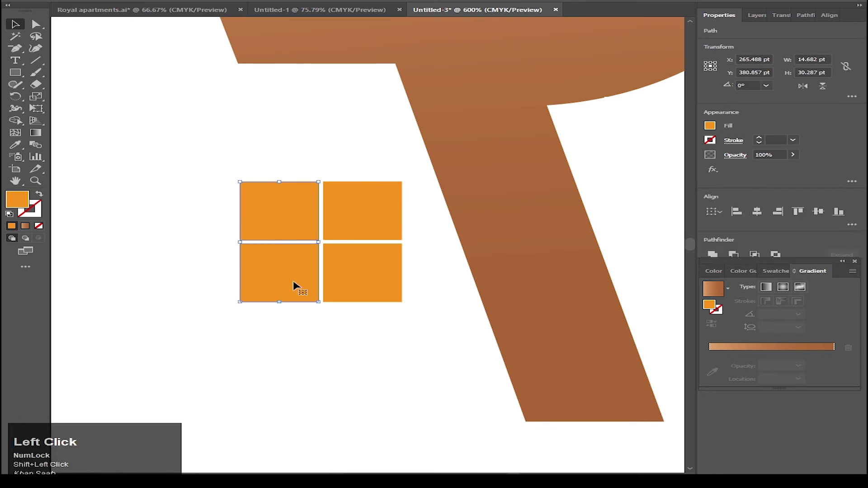
pyautogui.press('Left')
pyautogui.click(354, 375)
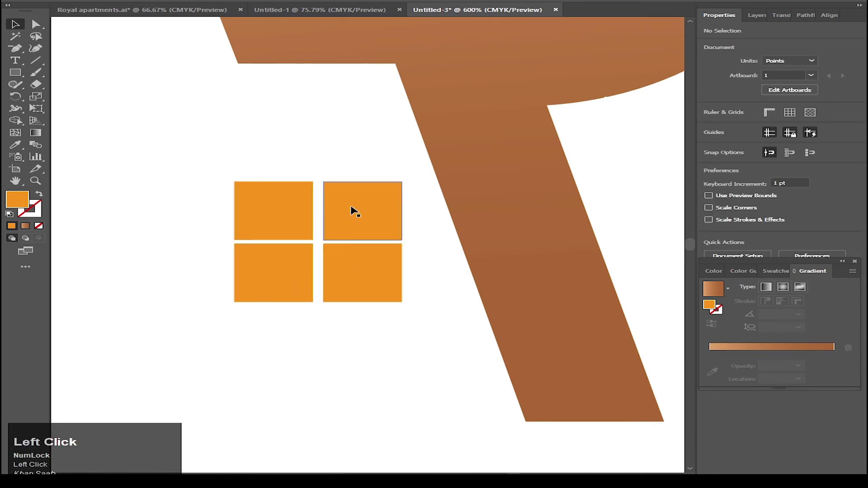
pyautogui.click(367, 230)
pyautogui.press('Up')
pyautogui.click(399, 375)
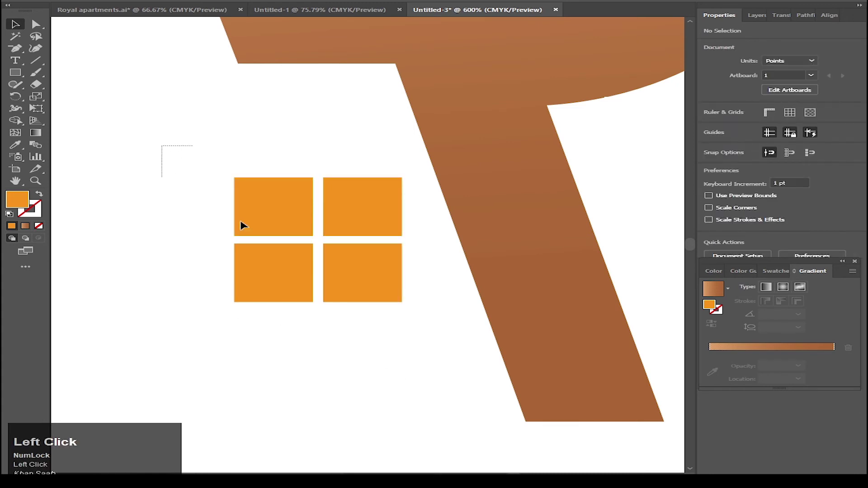
pyautogui.press('space')
pyautogui.scroll(3)
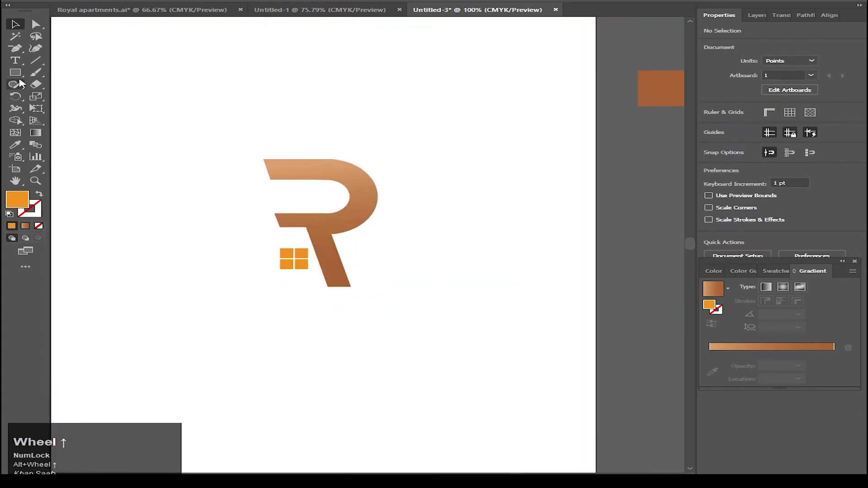
# Step: Add two-line text ROYAL / APARTMENTS in capitals below the R with the Type tool
pyautogui.click(19, 62)
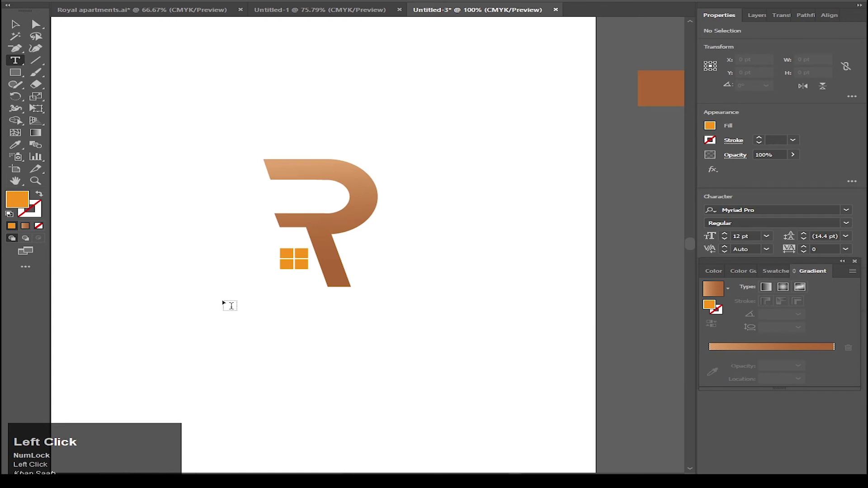
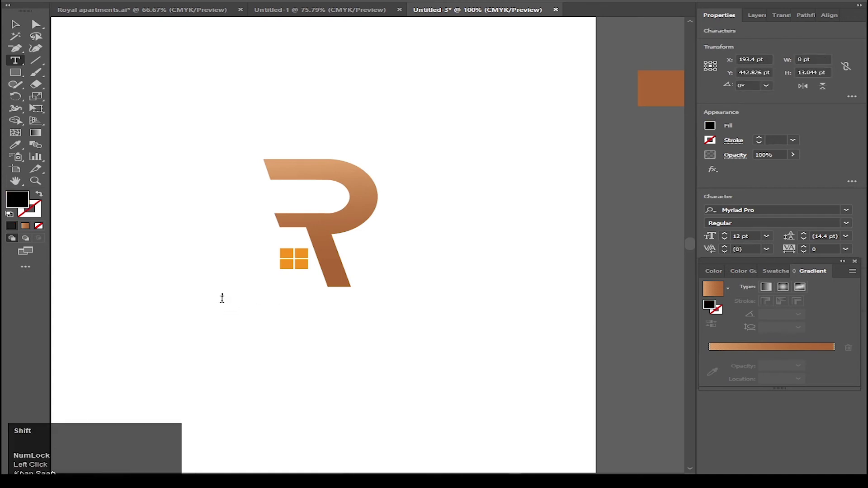
pyautogui.write('RapsLock Onoyal')
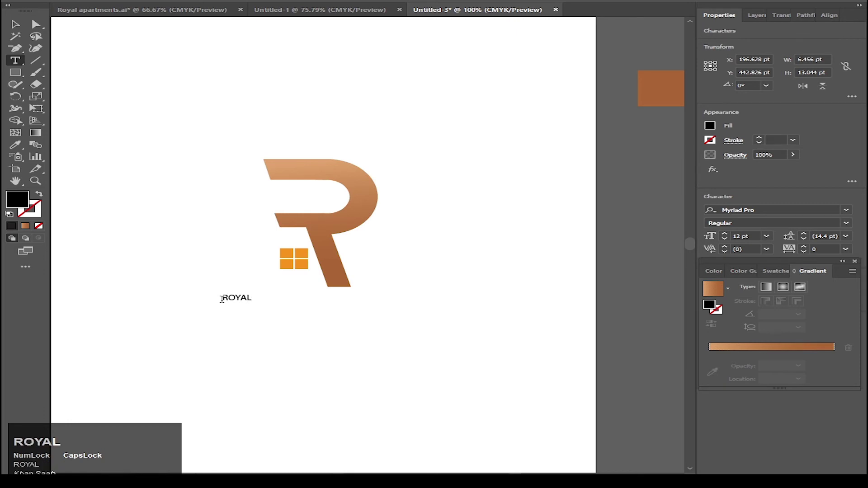
pyautogui.press('Return')
pyautogui.write('apartments')
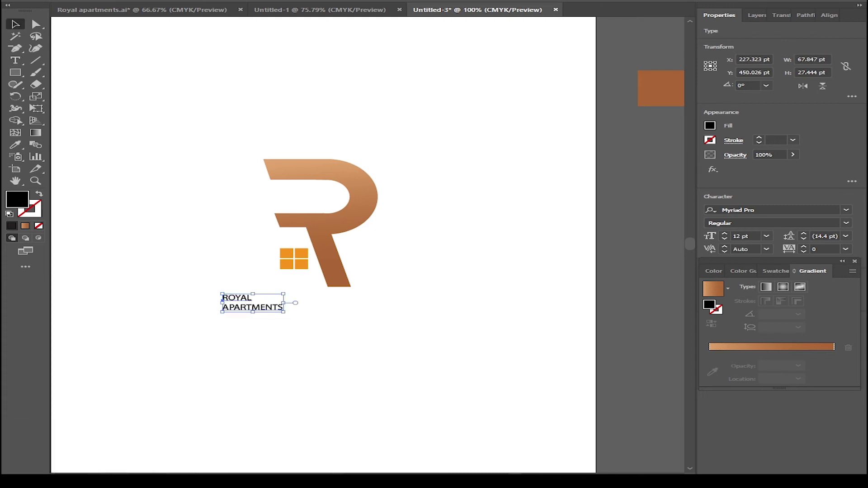
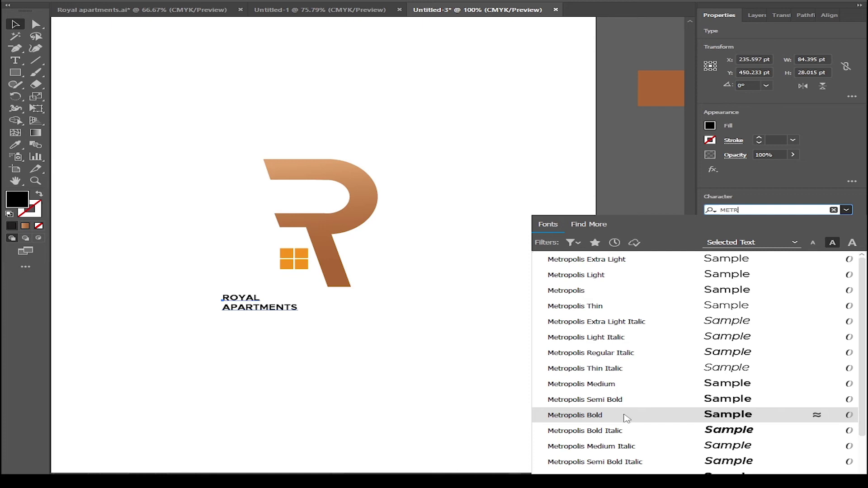
# Step: Set the text in Metropolis Bold, enlarge ROYAL to 36 pt and give it wide tracking
pyautogui.click(233, 297)
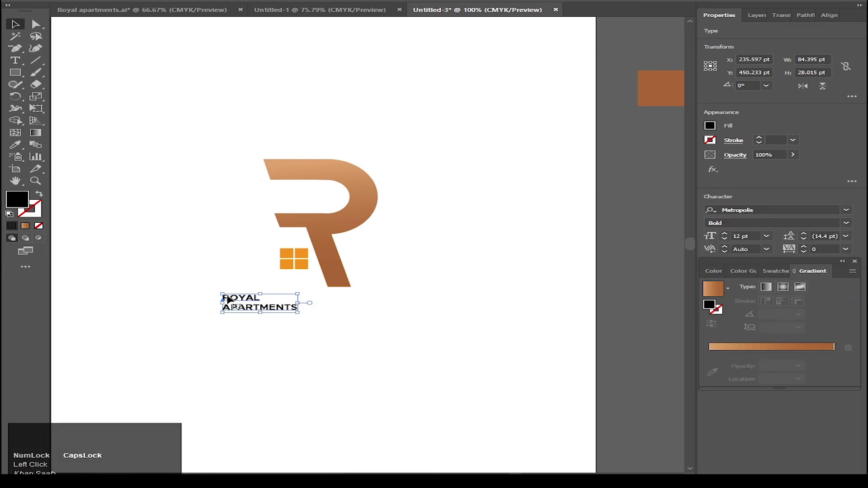
pyautogui.click(229, 300)
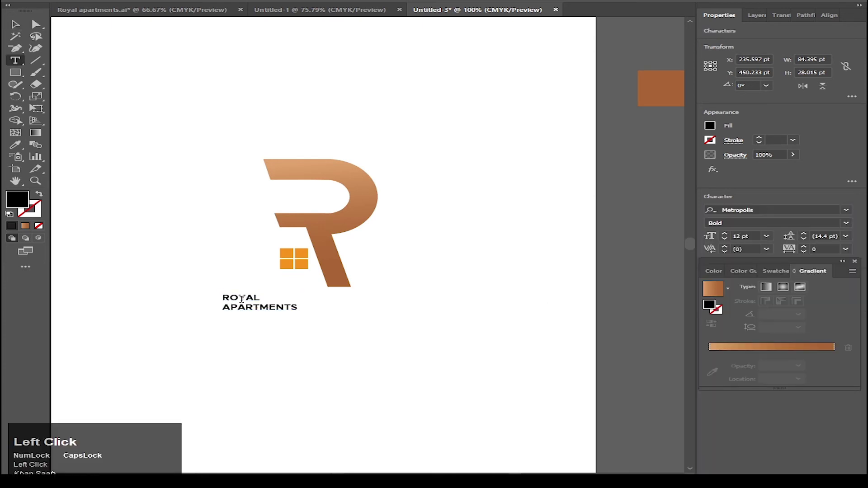
pyautogui.click(772, 236)
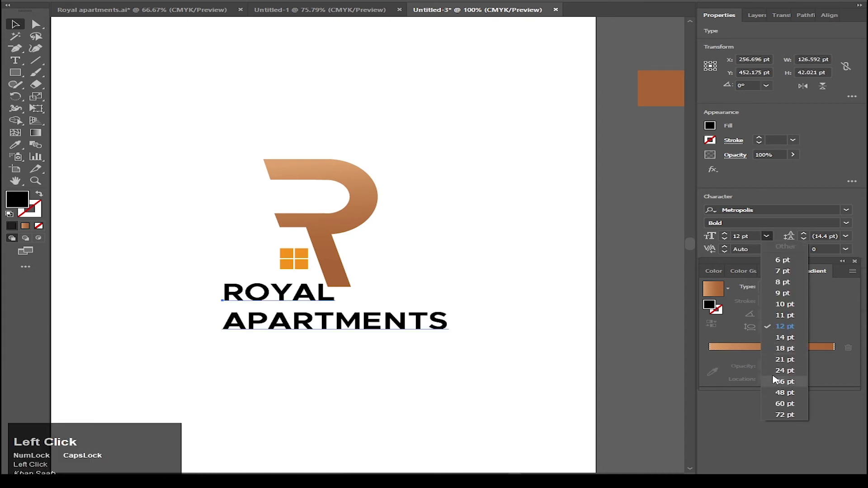
pyautogui.moveTo(776, 378); pyautogui.dragTo(769, 244)
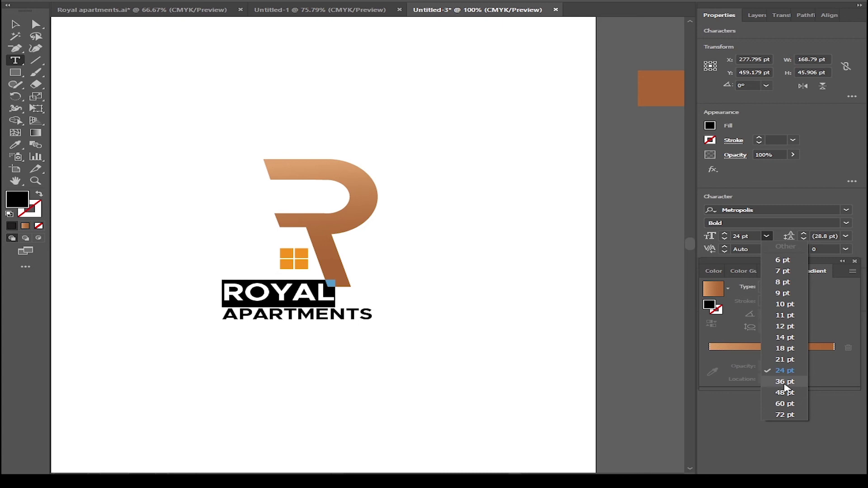
pyautogui.click(789, 388)
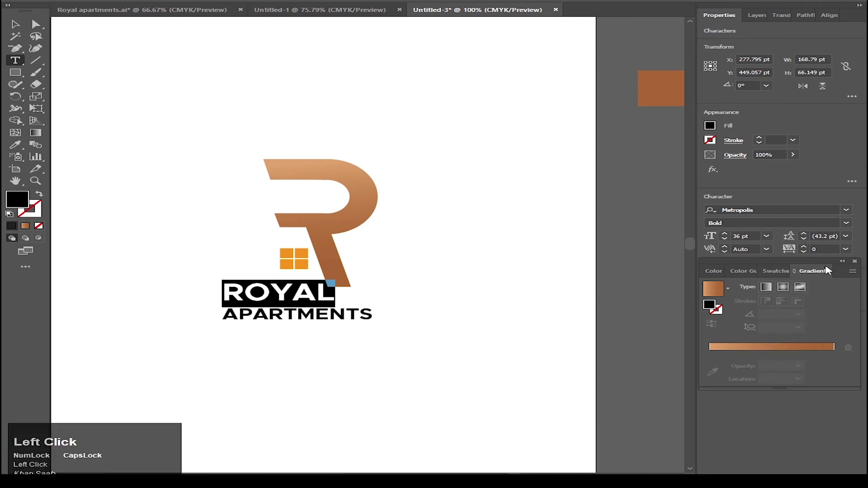
pyautogui.click(828, 262)
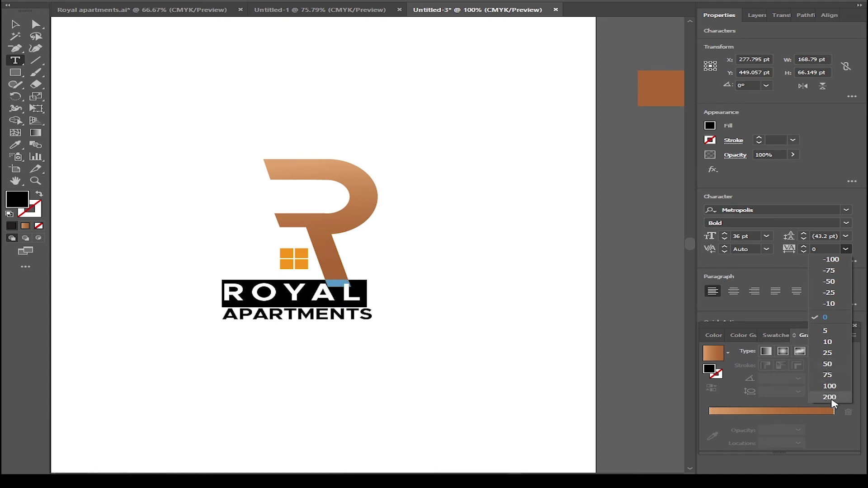
pyautogui.click(836, 404)
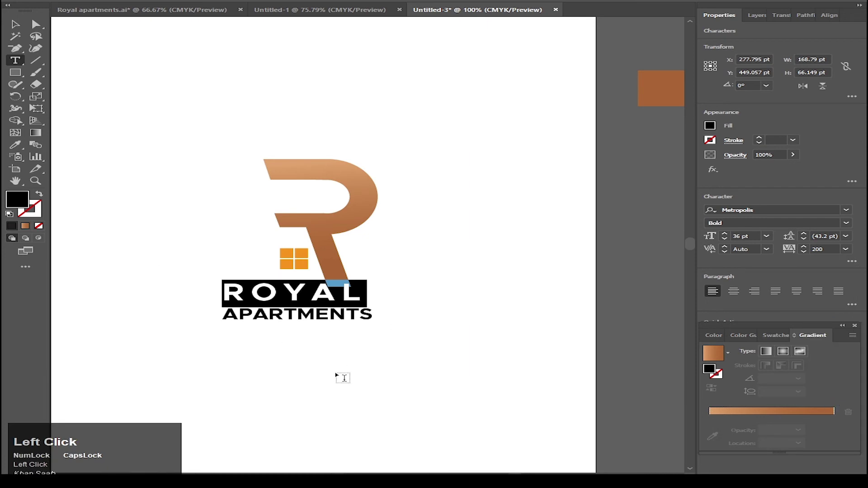
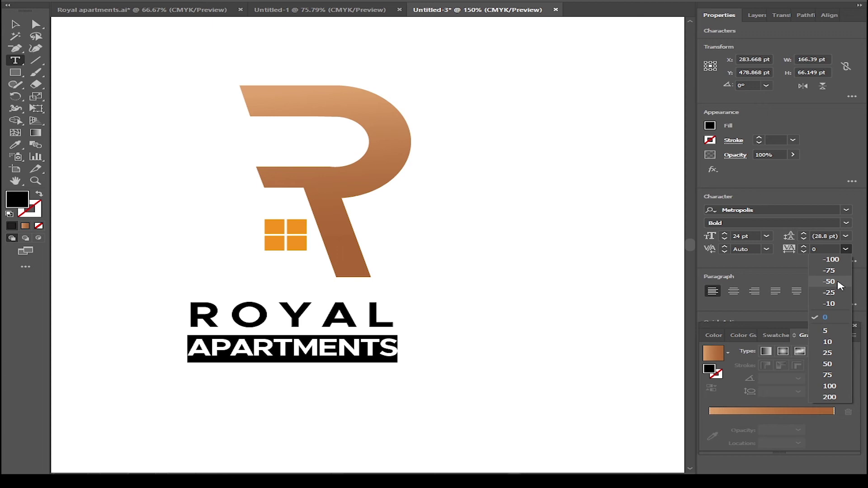
# Step: Deselect the text and zoom in on the logo to inspect the lettering
pyautogui.click(842, 286)
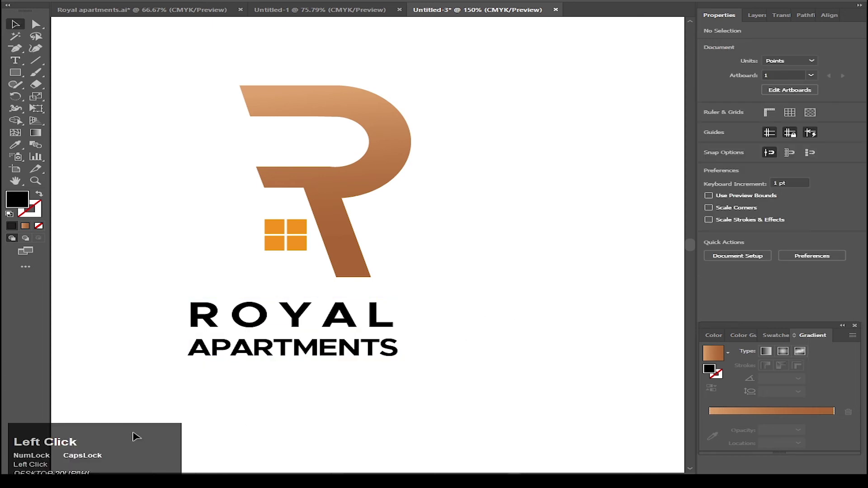
pyautogui.press('space')
pyautogui.scroll(-3)
pyautogui.press('space')
pyautogui.scroll(3)
pyautogui.press('space')
pyautogui.scroll(3)
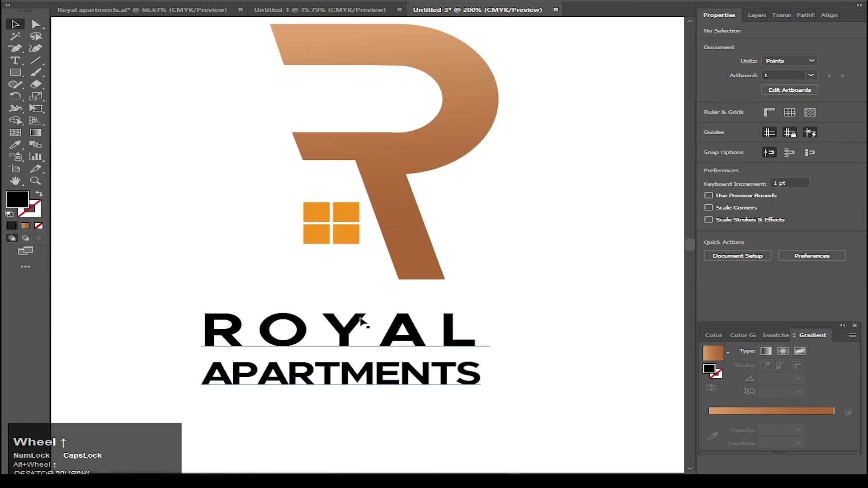
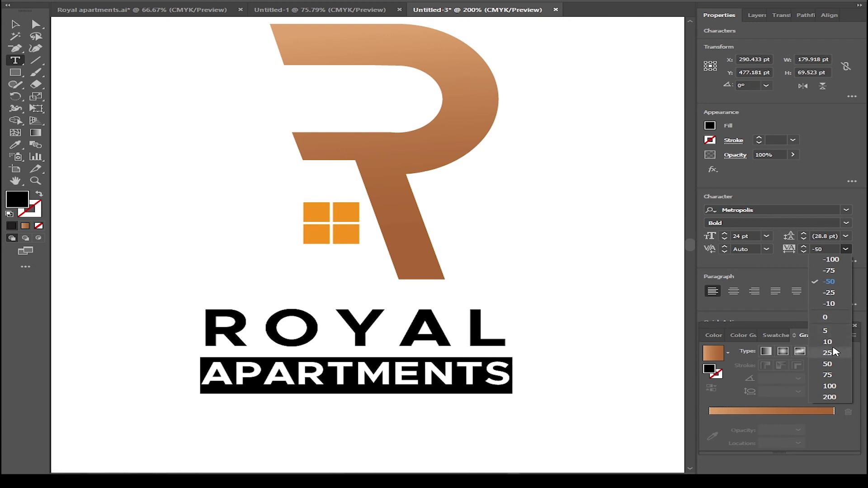
# Step: Set APARTMENTS tracking to 25 so it matches ROYAL's width, tucked beneath the R
pyautogui.click(838, 352)
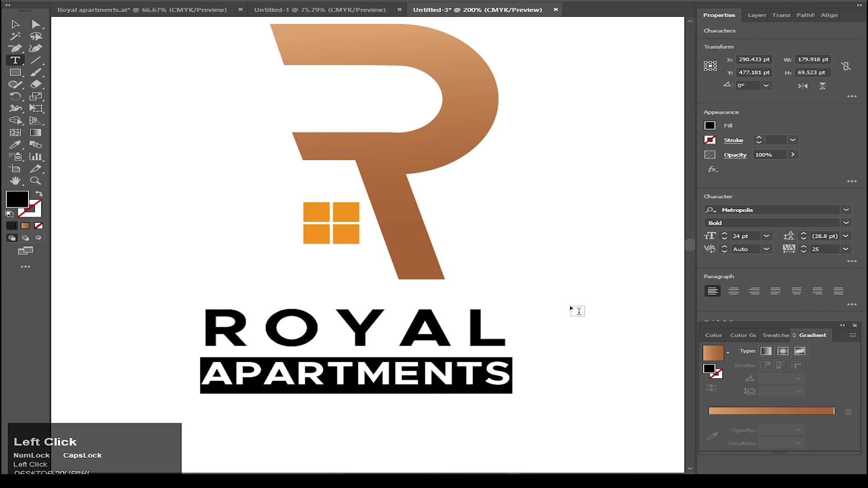
pyautogui.scroll(-3)
pyautogui.moveTo(368, 328); pyautogui.dragTo(376, 345)
pyautogui.press('ctrl+g')
# Step: Align the R mark horizontally centred over the ROYAL APARTMENTS text as key object
pyautogui.click(396, 335)
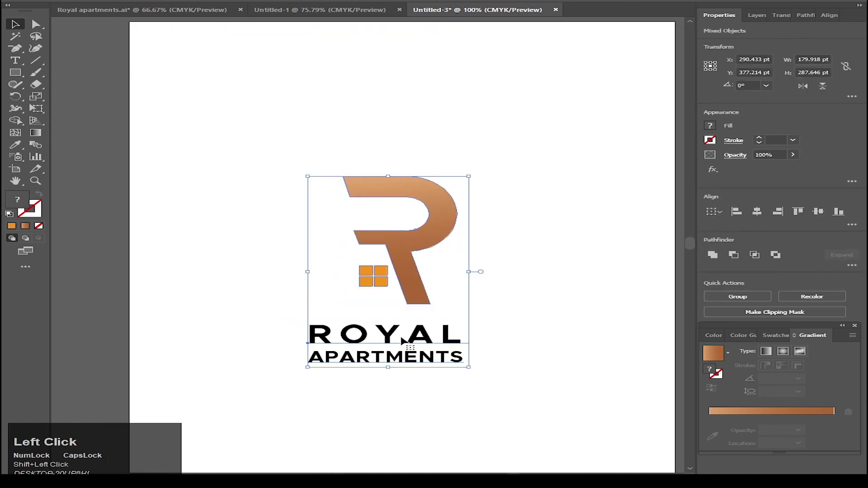
pyautogui.click(394, 335)
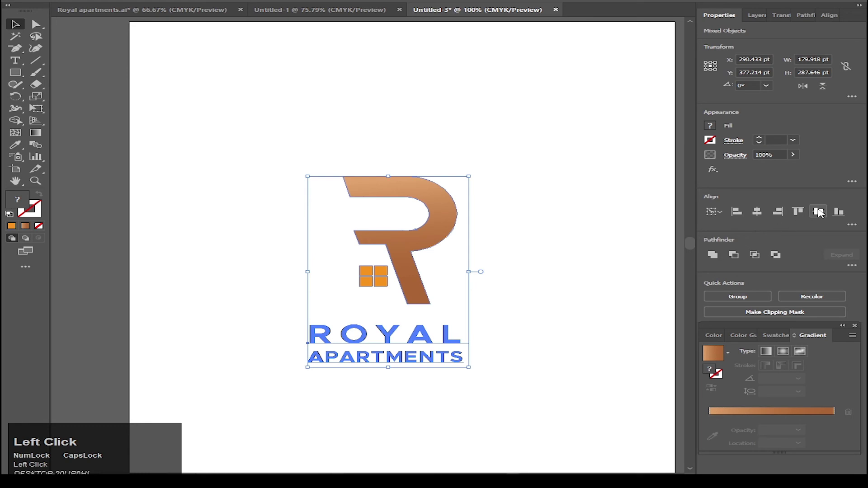
pyautogui.click(764, 215)
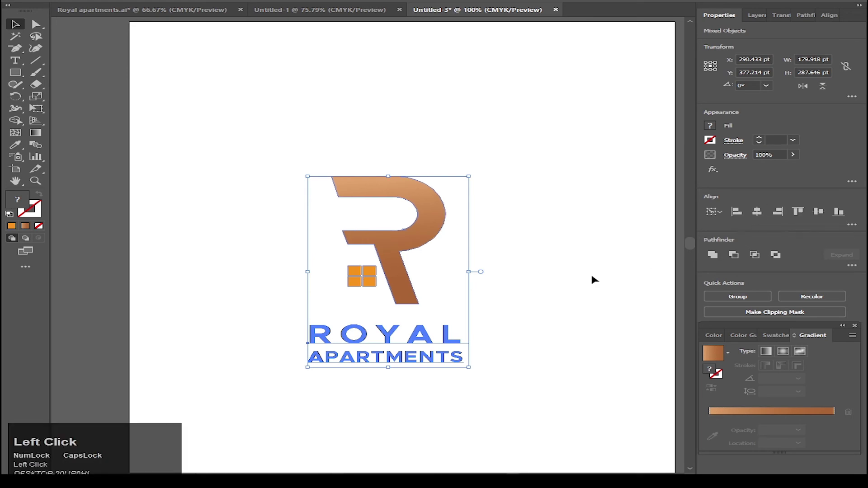
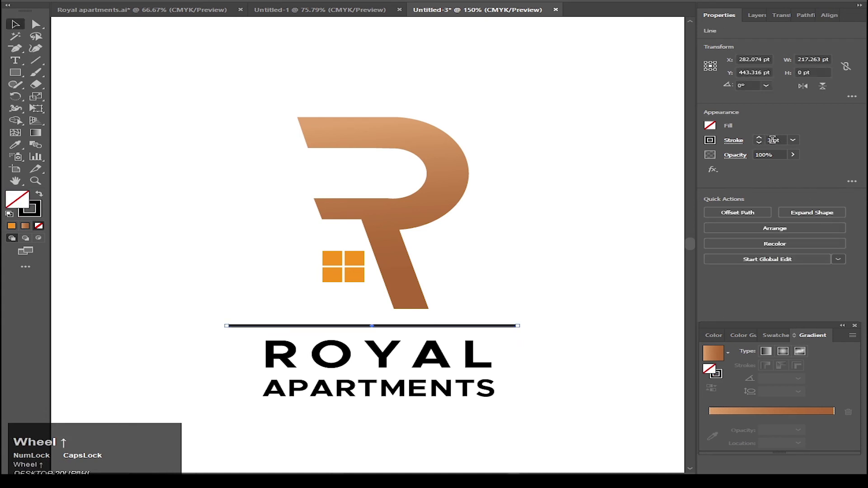
# Step: Show the full alignment and distribution options for the two rules framing the text
pyautogui.scroll(-3)
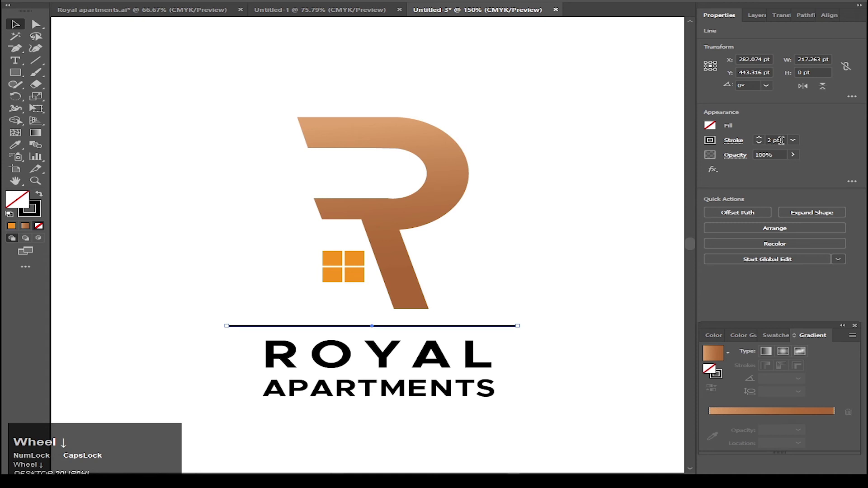
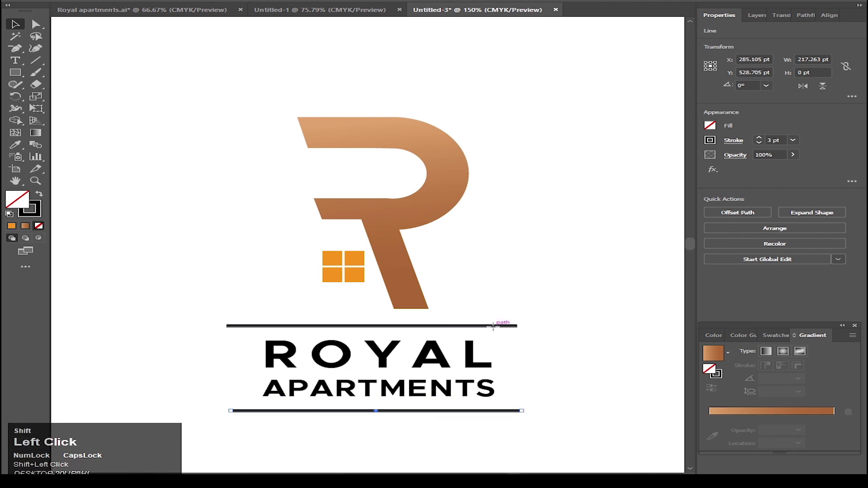
pyautogui.click(857, 230)
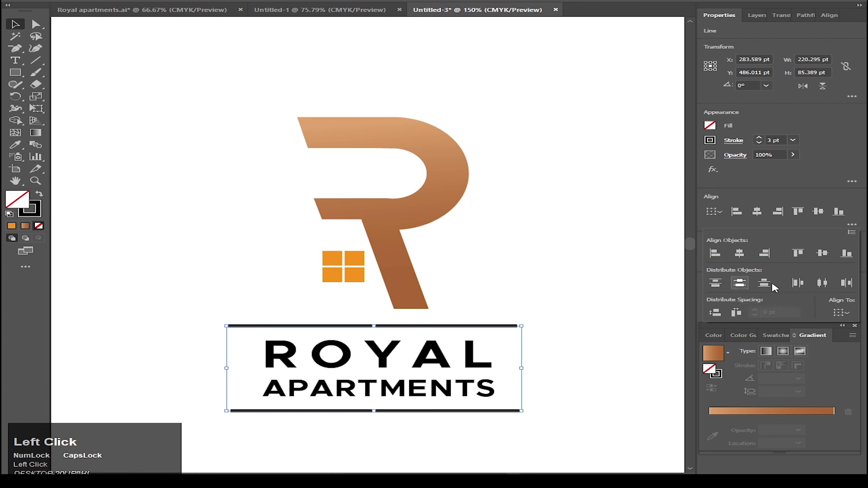
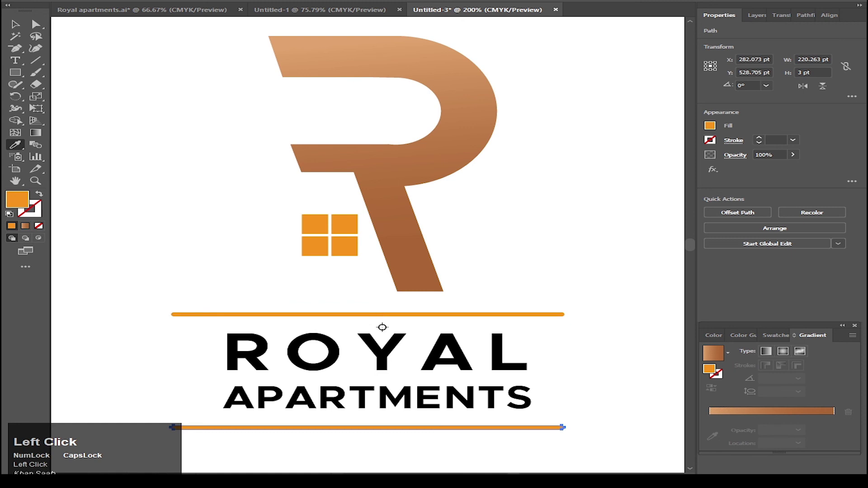
# Step: Select the orange lines and then the ROYAL APARTMENTS text with the Selection tool (V)
pyautogui.press('v')
pyautogui.click(382, 316)
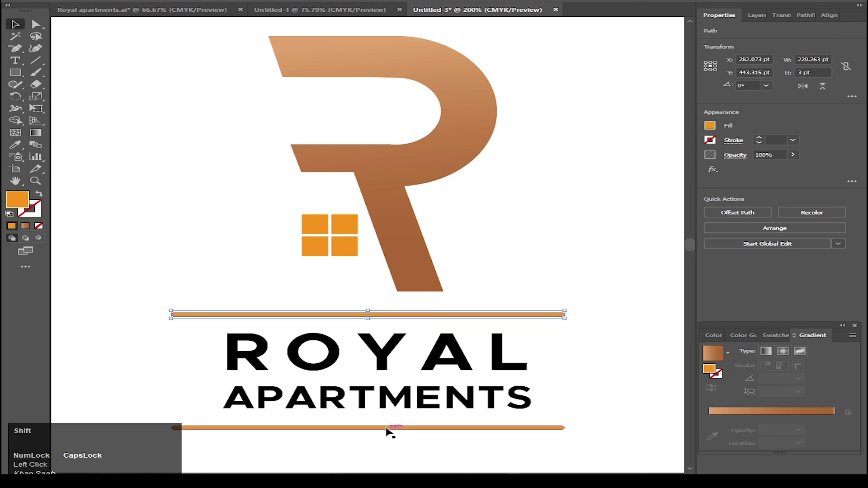
pyautogui.click(389, 430)
pyautogui.click(391, 463)
pyautogui.scroll(3)
pyautogui.click(415, 295)
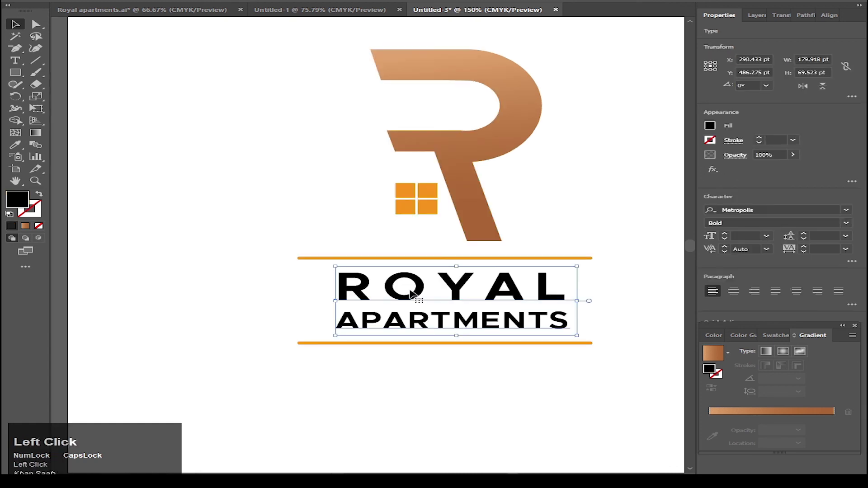
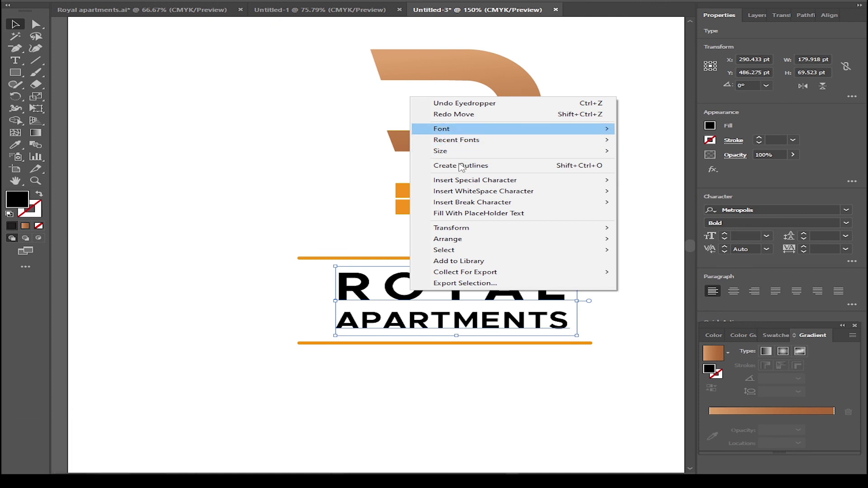
# Step: Create outlines from the text and give ROYAL a copper-brown gradient fill
pyautogui.click(462, 170)
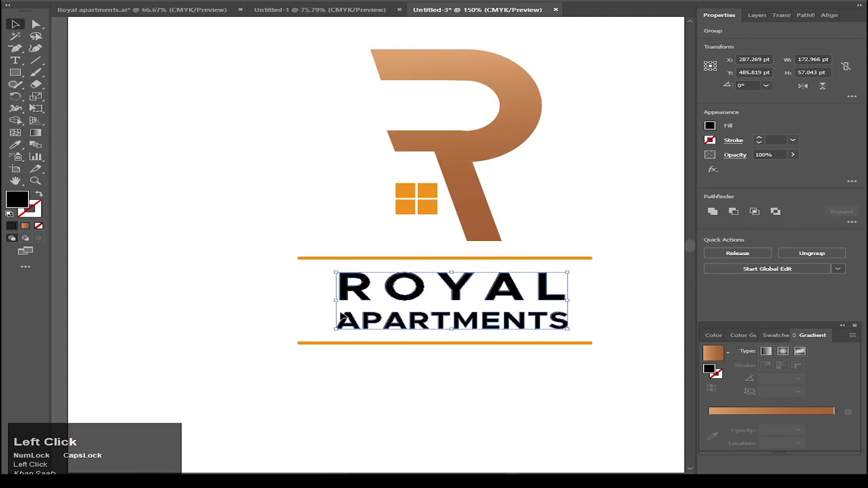
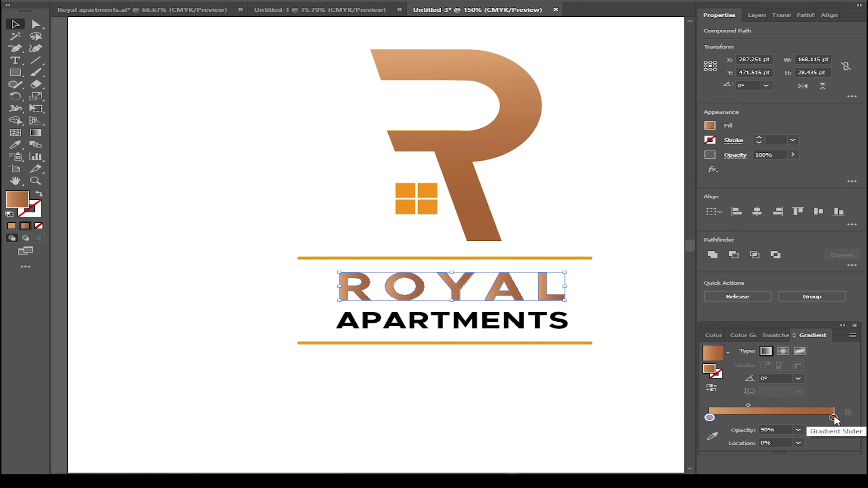
pyautogui.moveTo(840, 421); pyautogui.dragTo(715, 424)
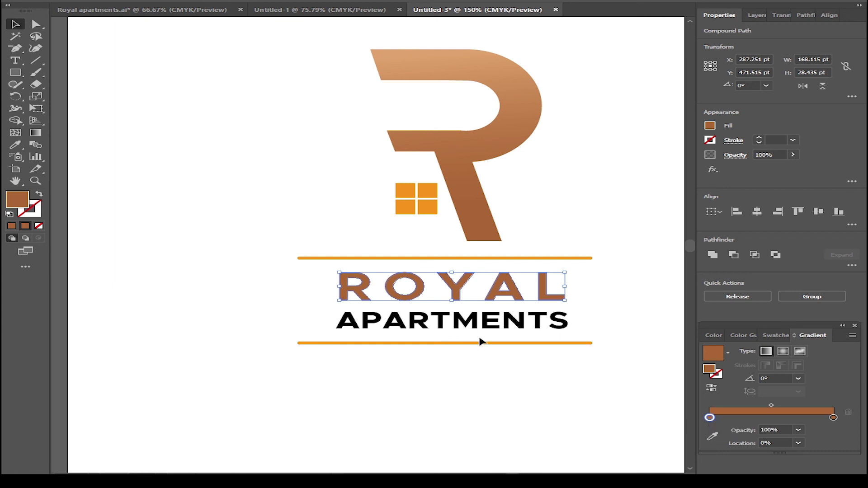
pyautogui.press('g')
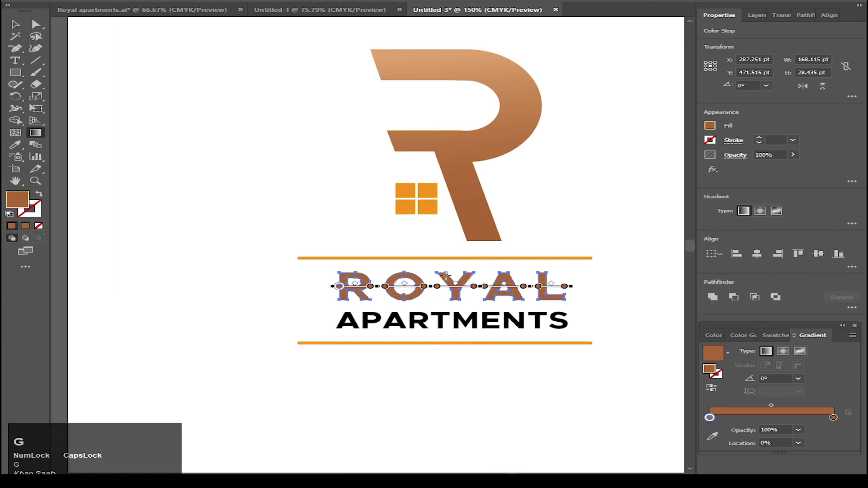
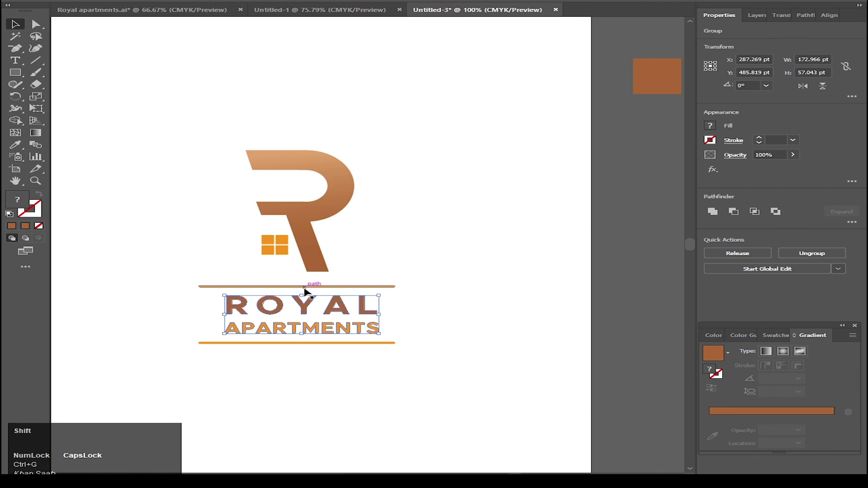
# Step: Group the two orange lines with the ROYAL APARTMENTS text
pyautogui.click(309, 290)
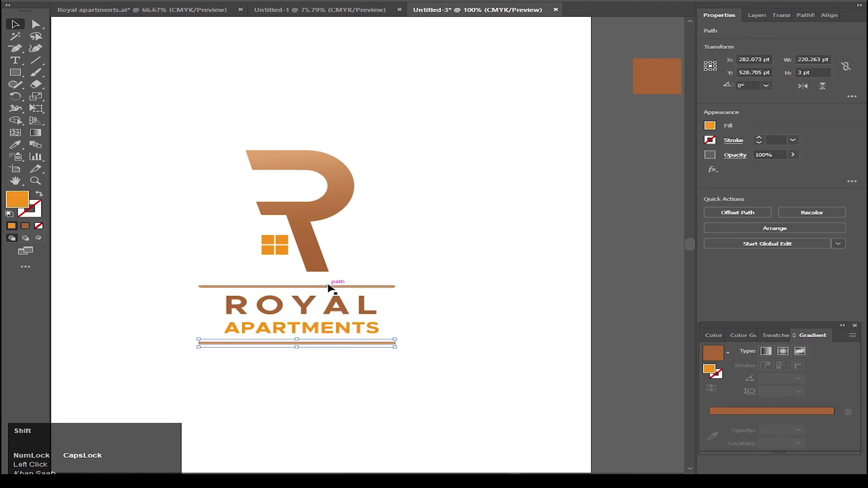
pyautogui.rightClick(331, 286)
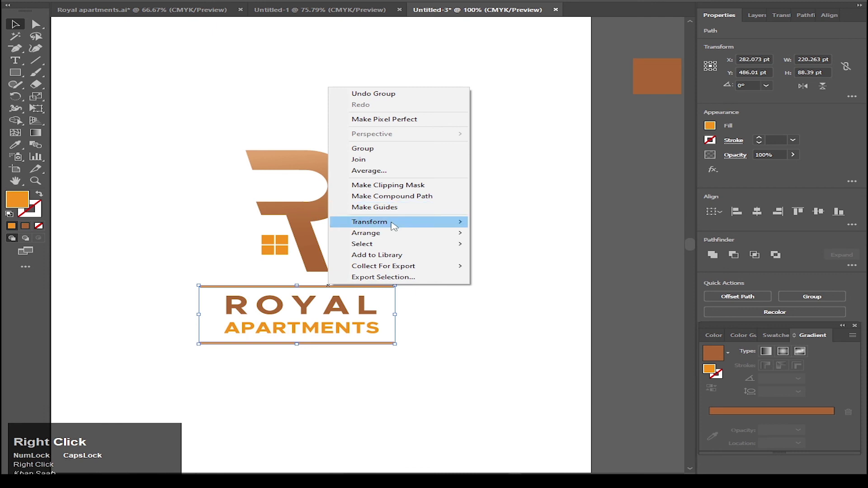
pyautogui.click(404, 156)
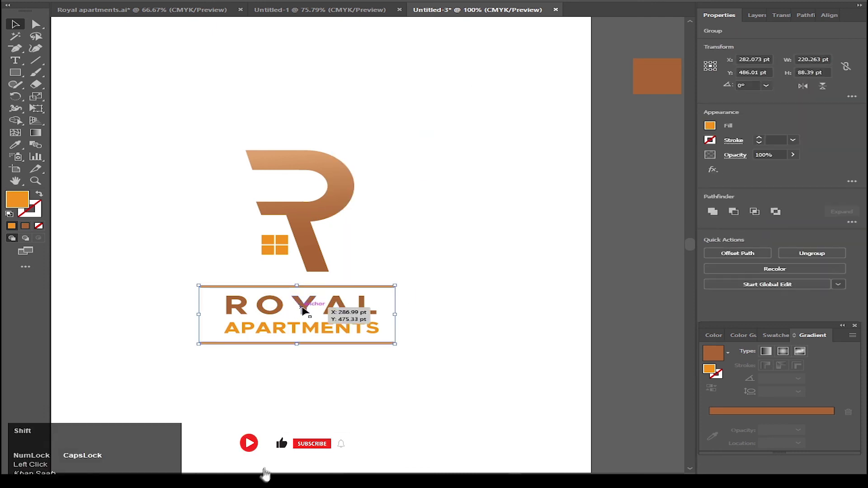
# Step: Centre the R mark horizontally over the text group
pyautogui.click(306, 309)
pyautogui.click(309, 309)
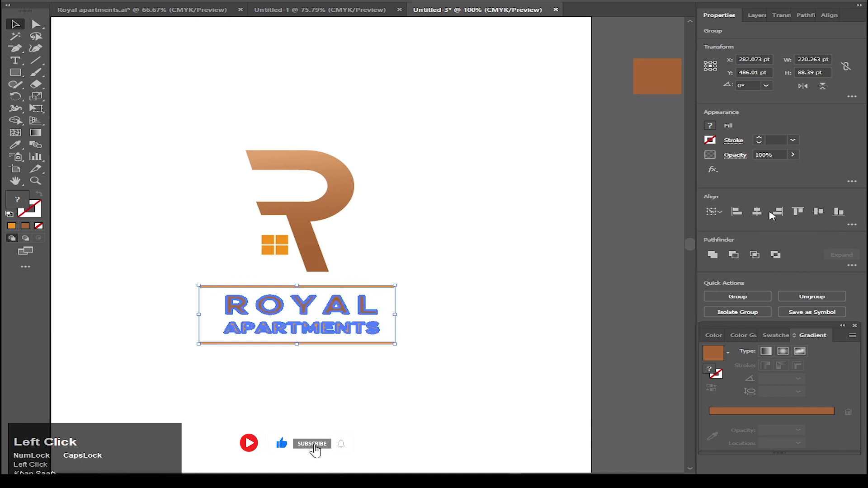